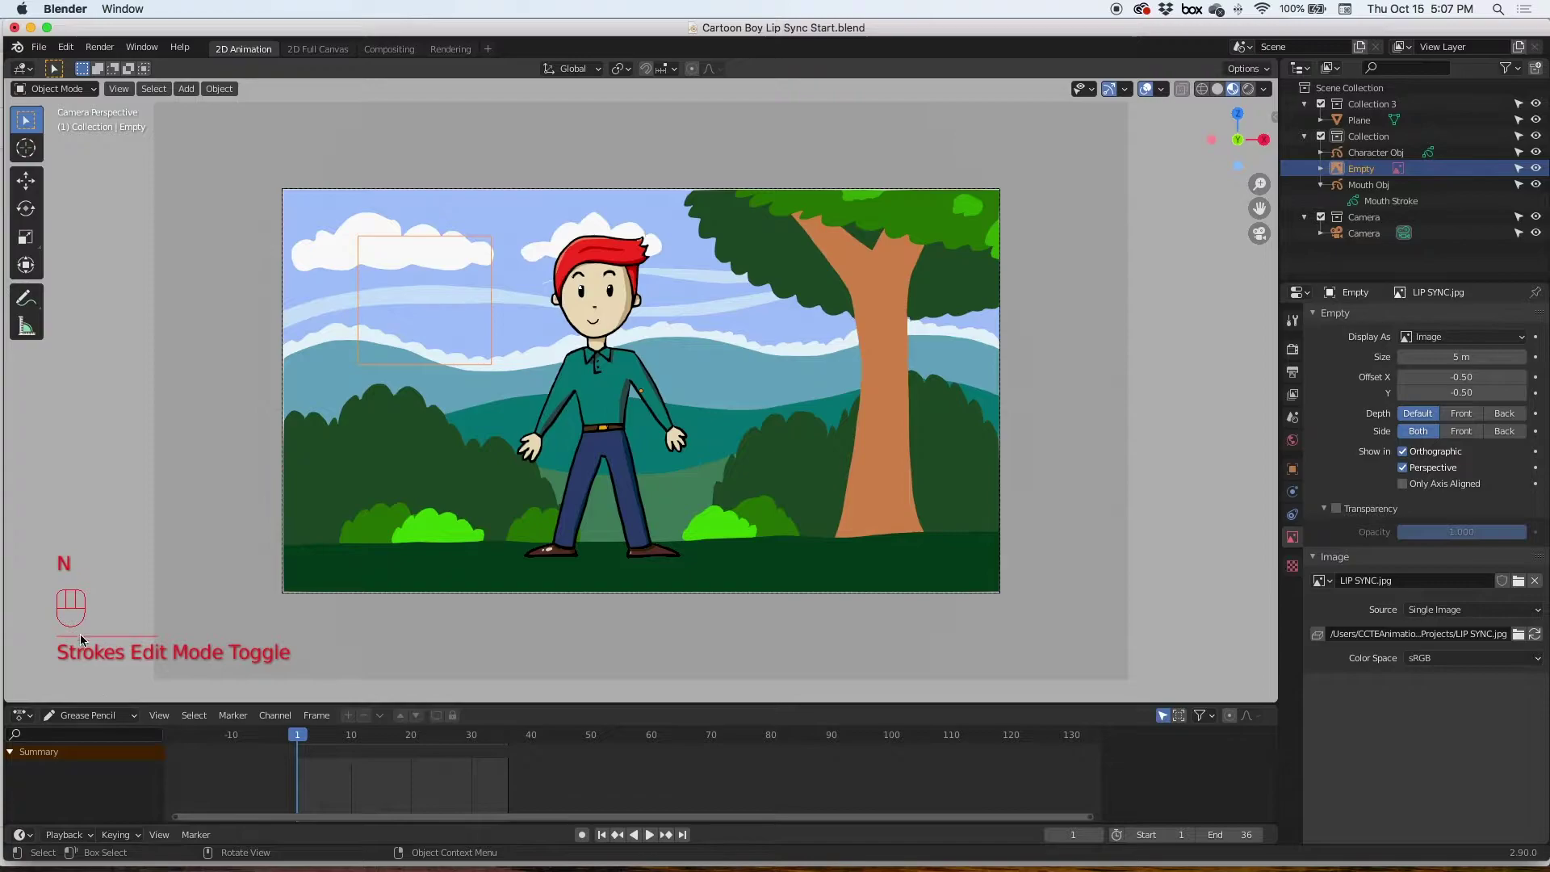
Select the reference image Empty and move it in front of the background beside the boy's head.
key(KP_0)
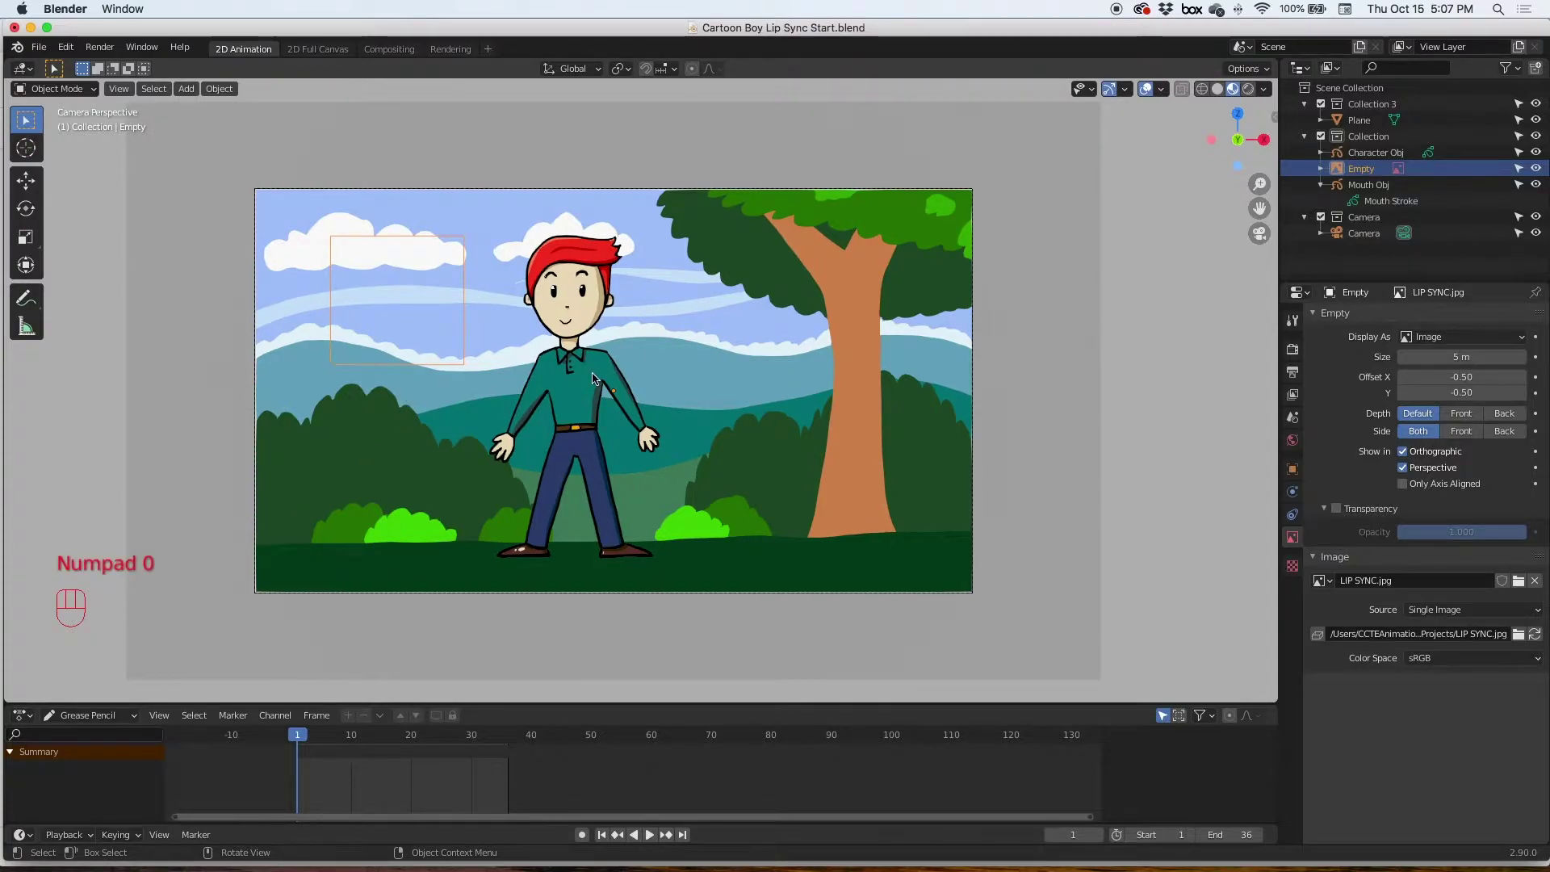
drag(597, 376, 521, 394)
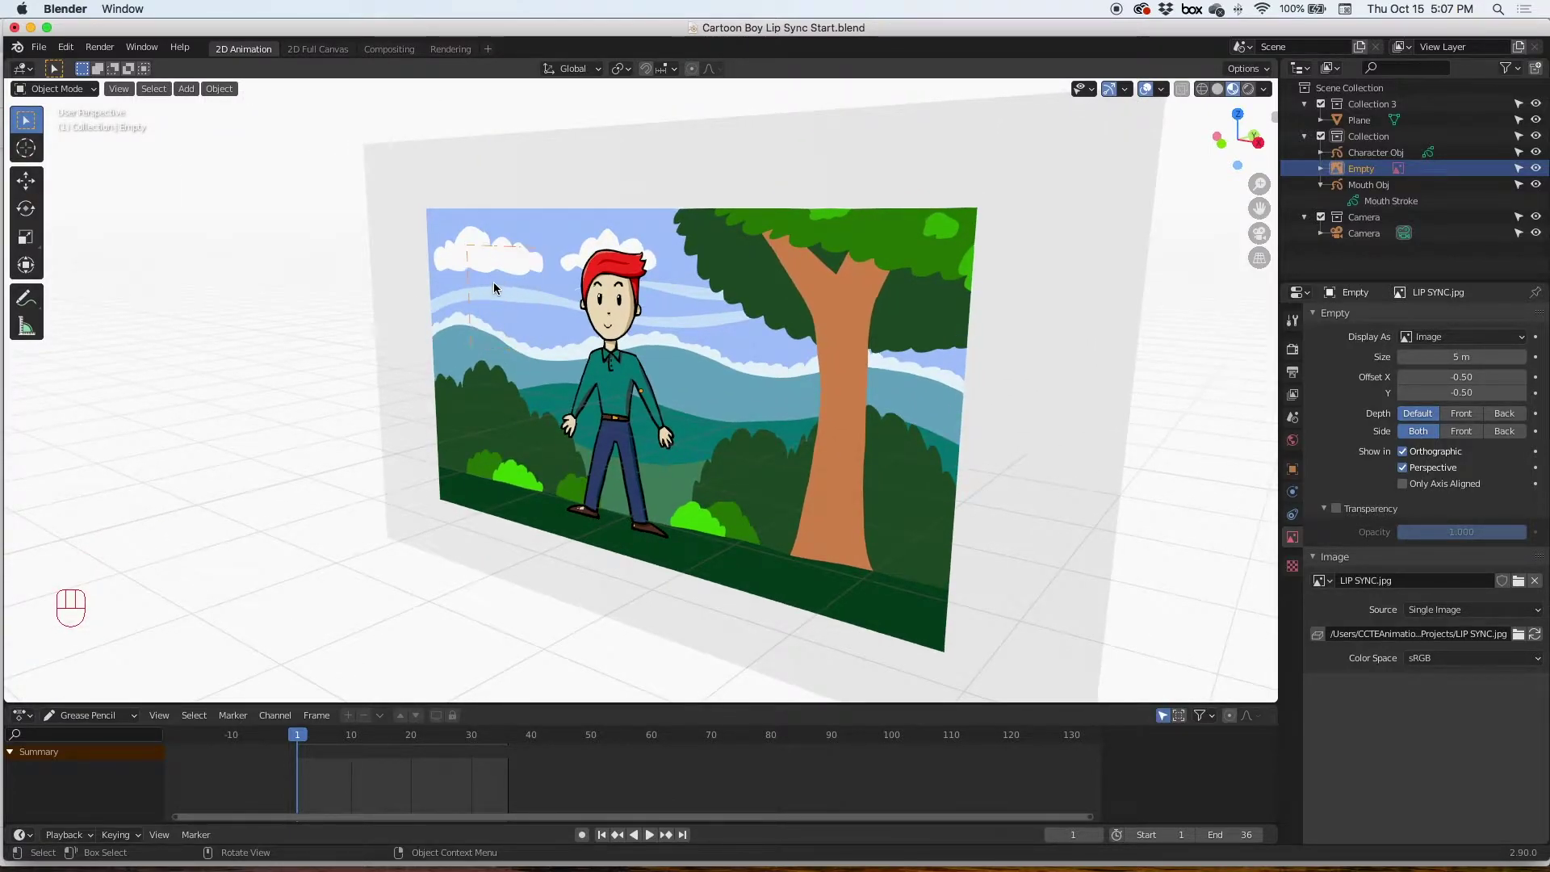
click(26, 180)
drag(675, 384, 658, 388)
drag(523, 436, 558, 404)
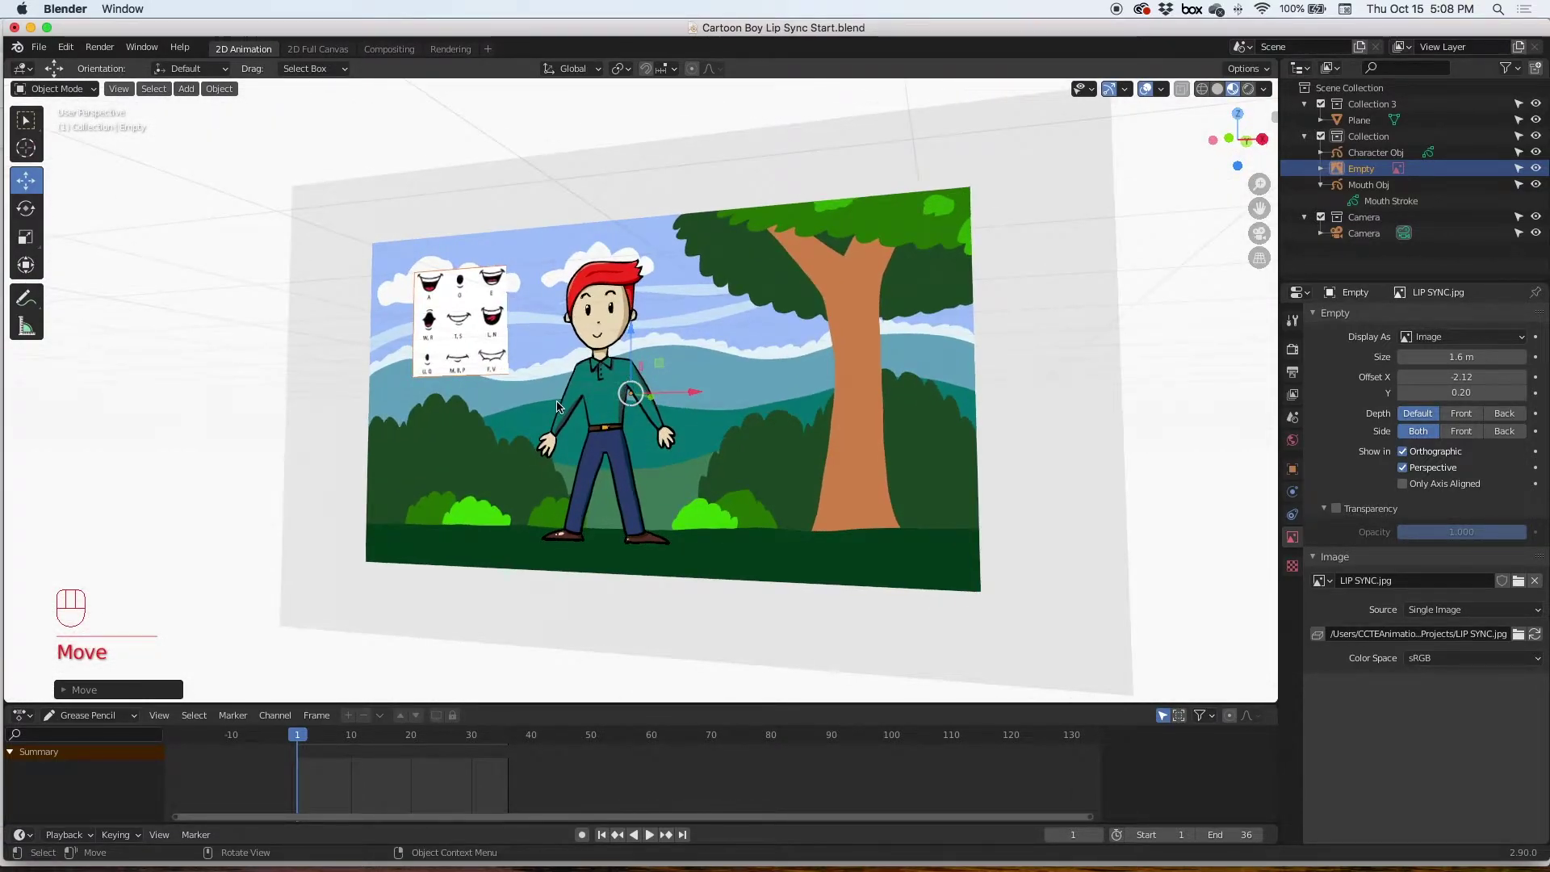
Enable Transparency on the reference chart Empty in its Object Data properties.
key(KP_0)
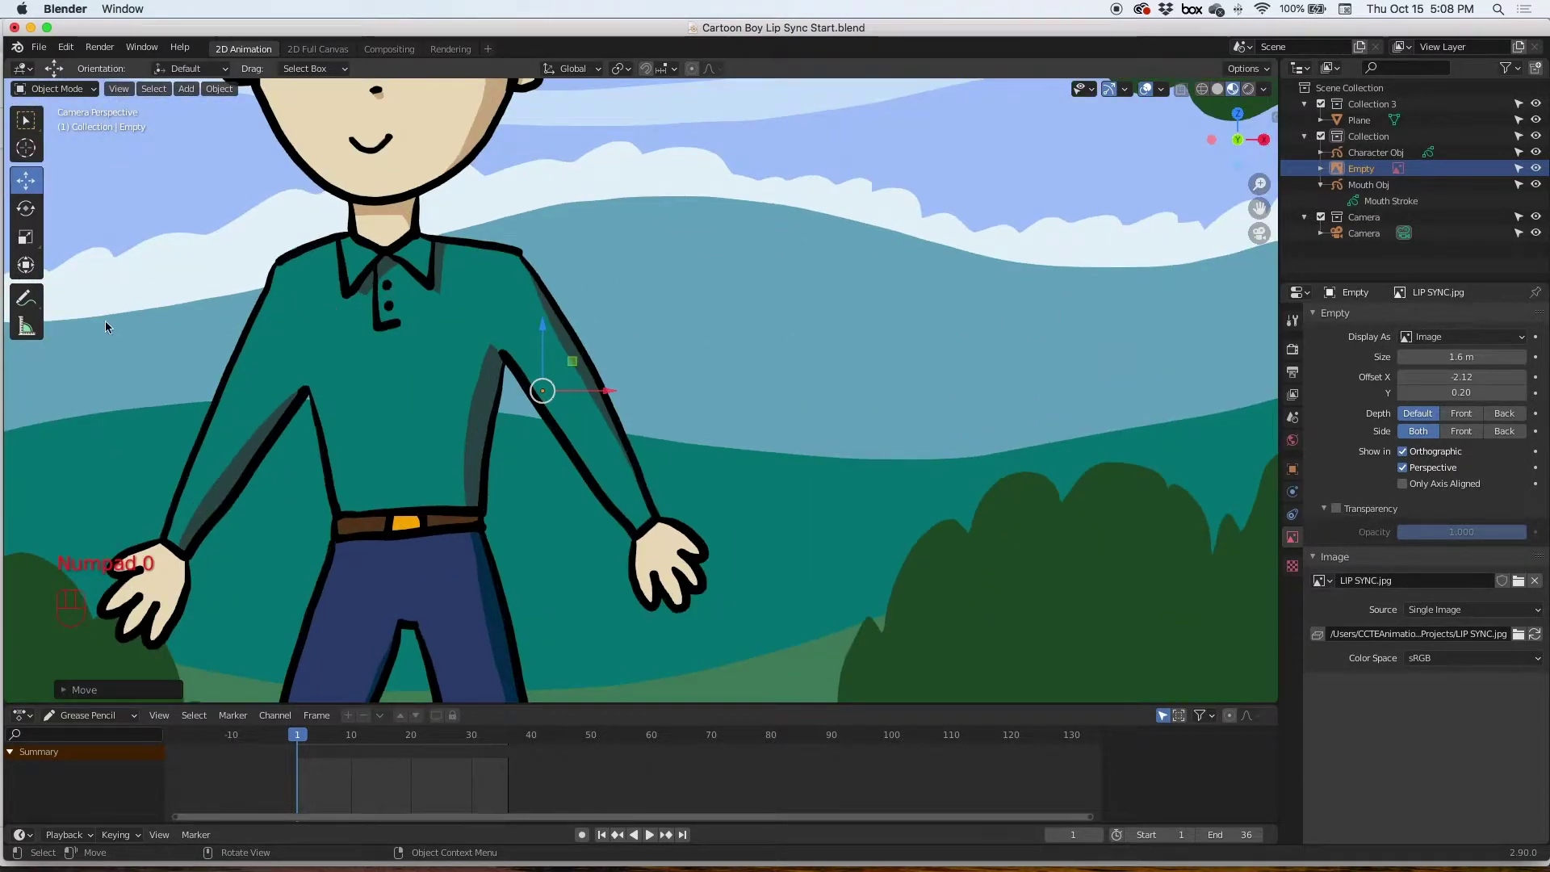
drag(92, 318, 1420, 321)
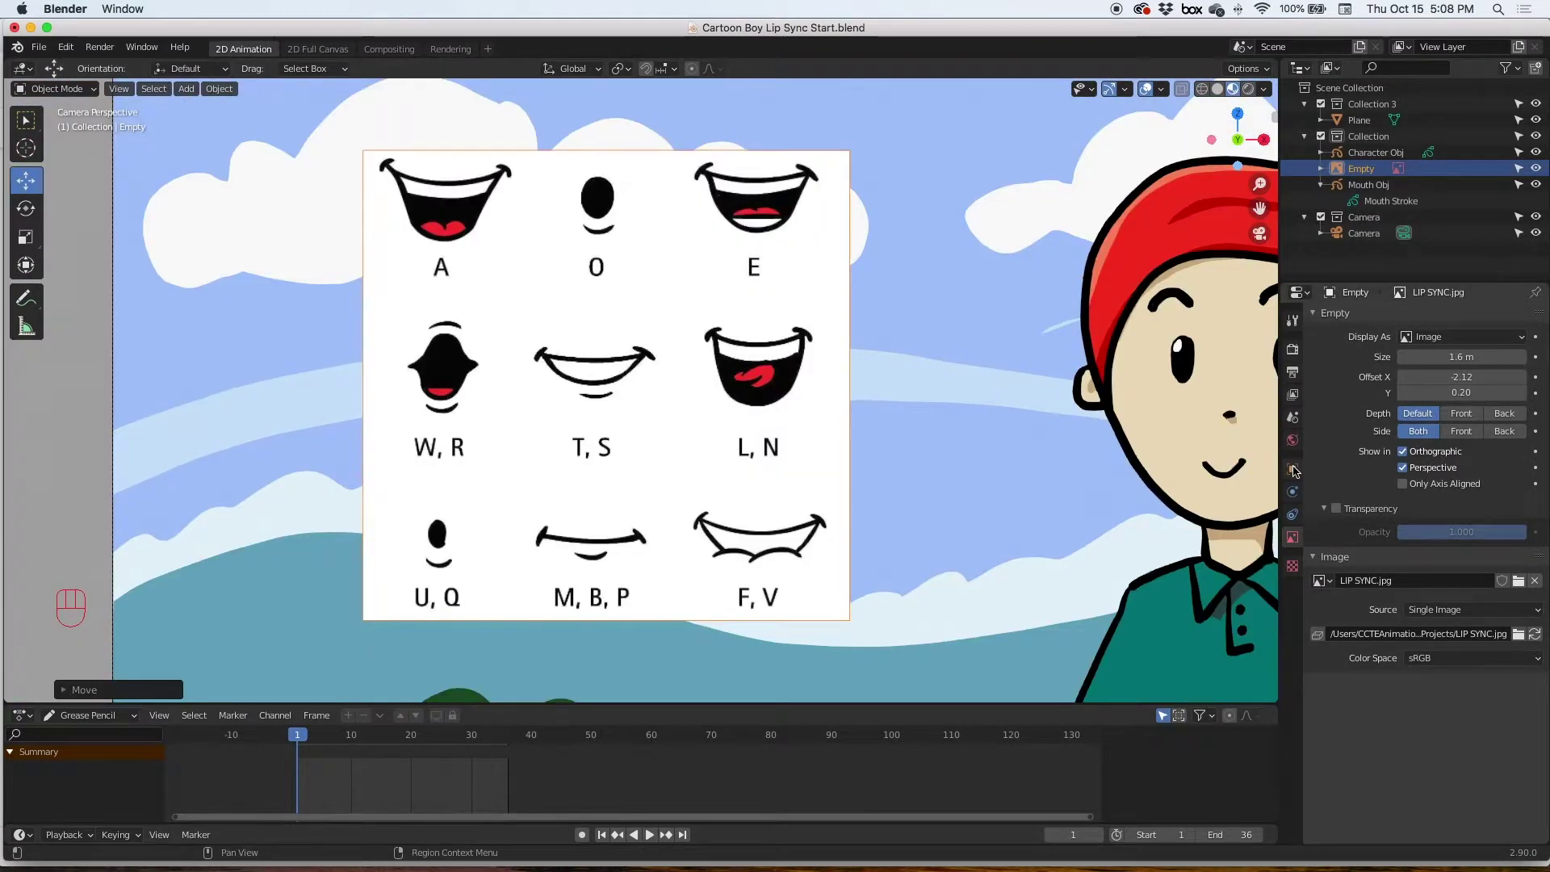
click(1297, 472)
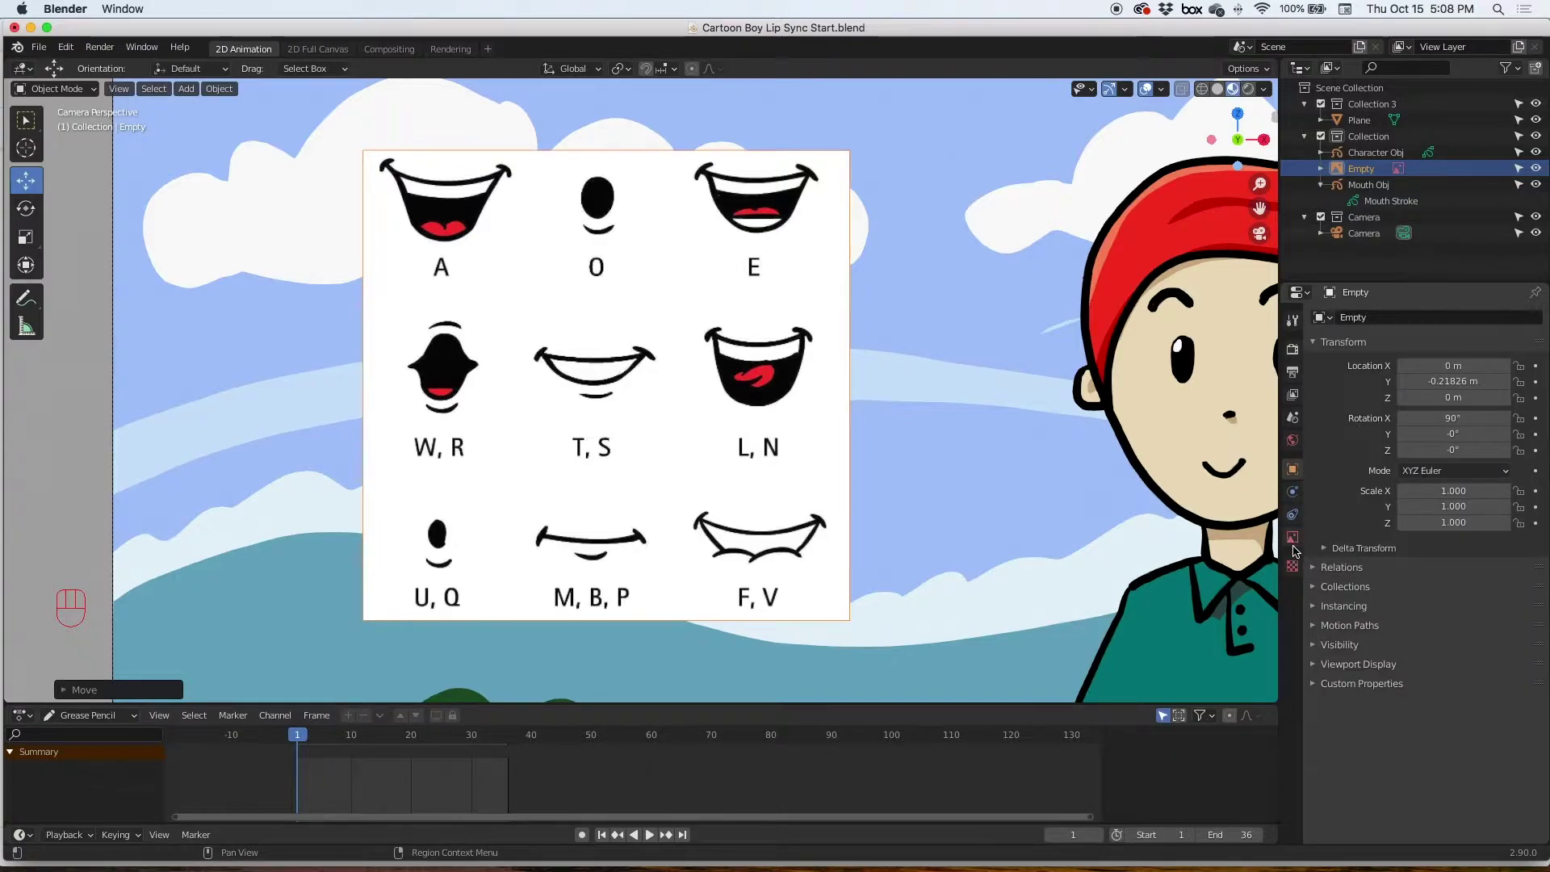
click(1295, 540)
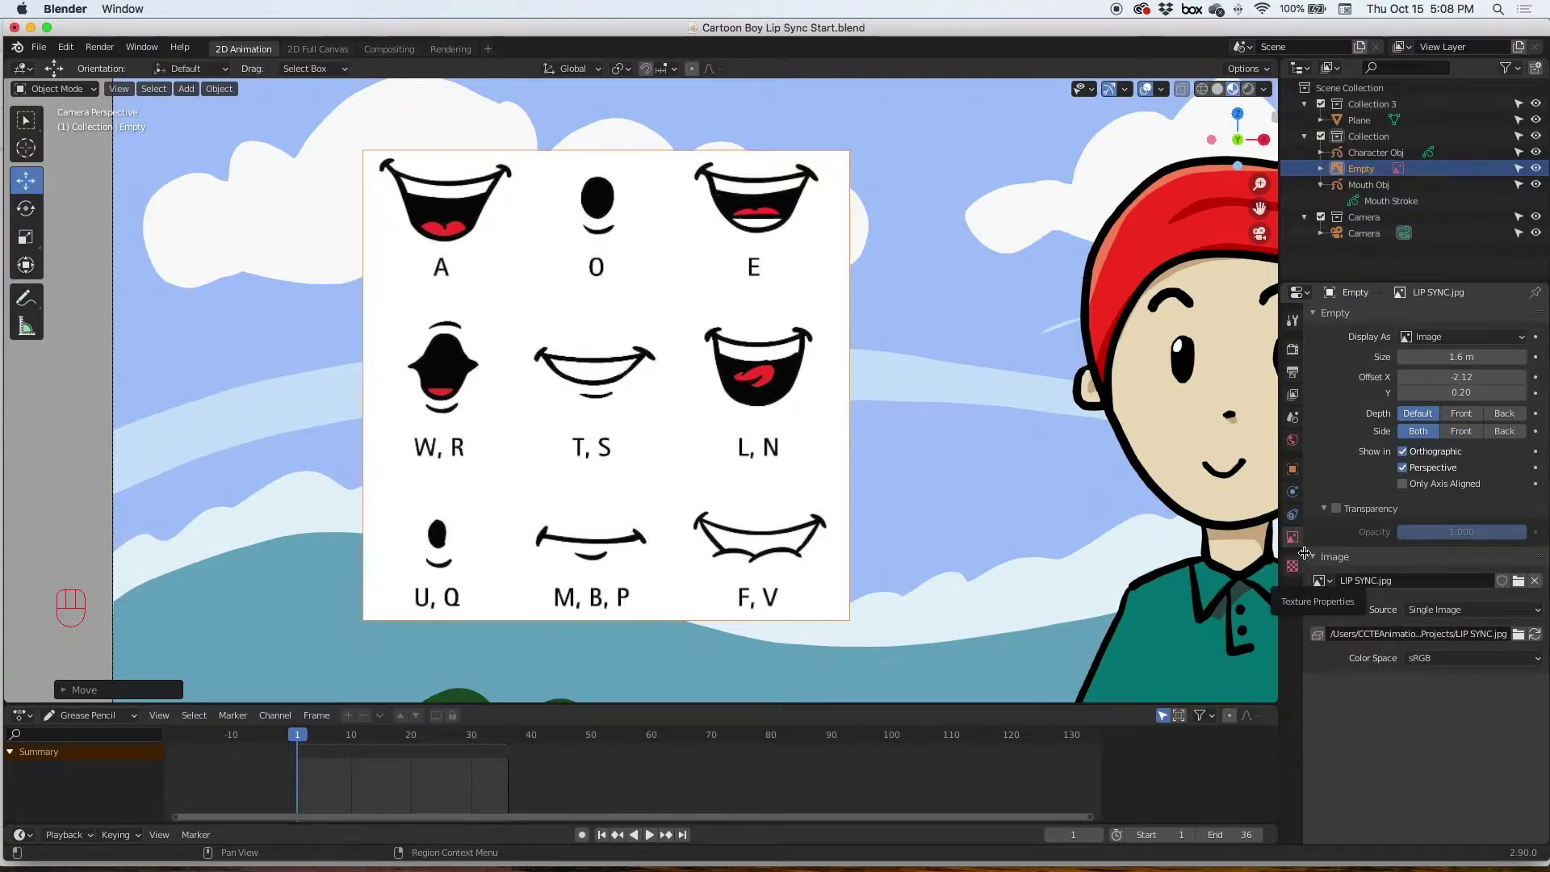
click(1342, 510)
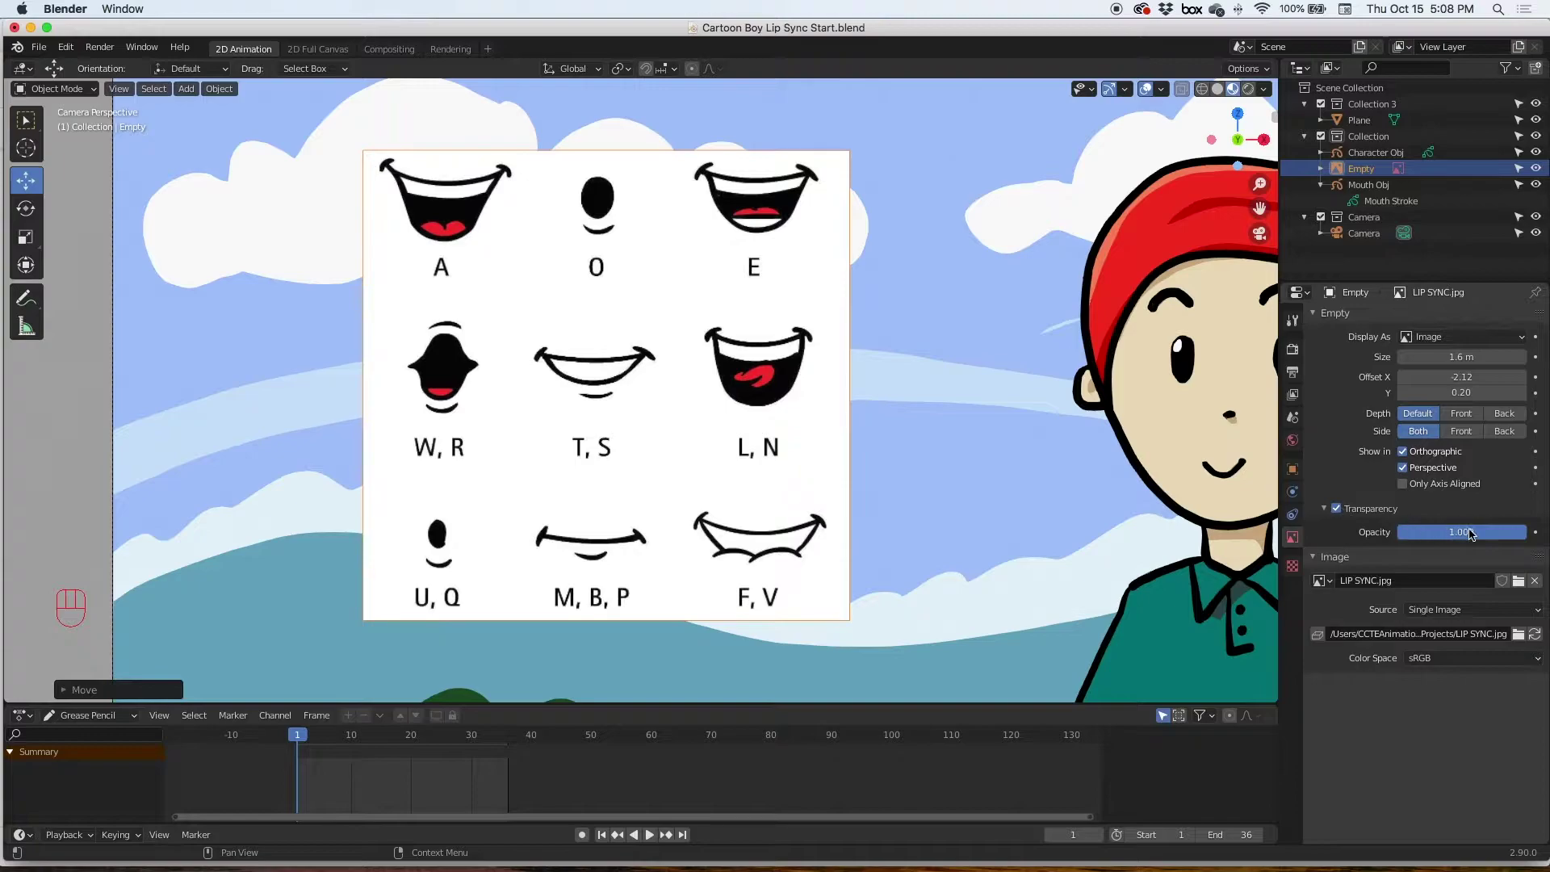
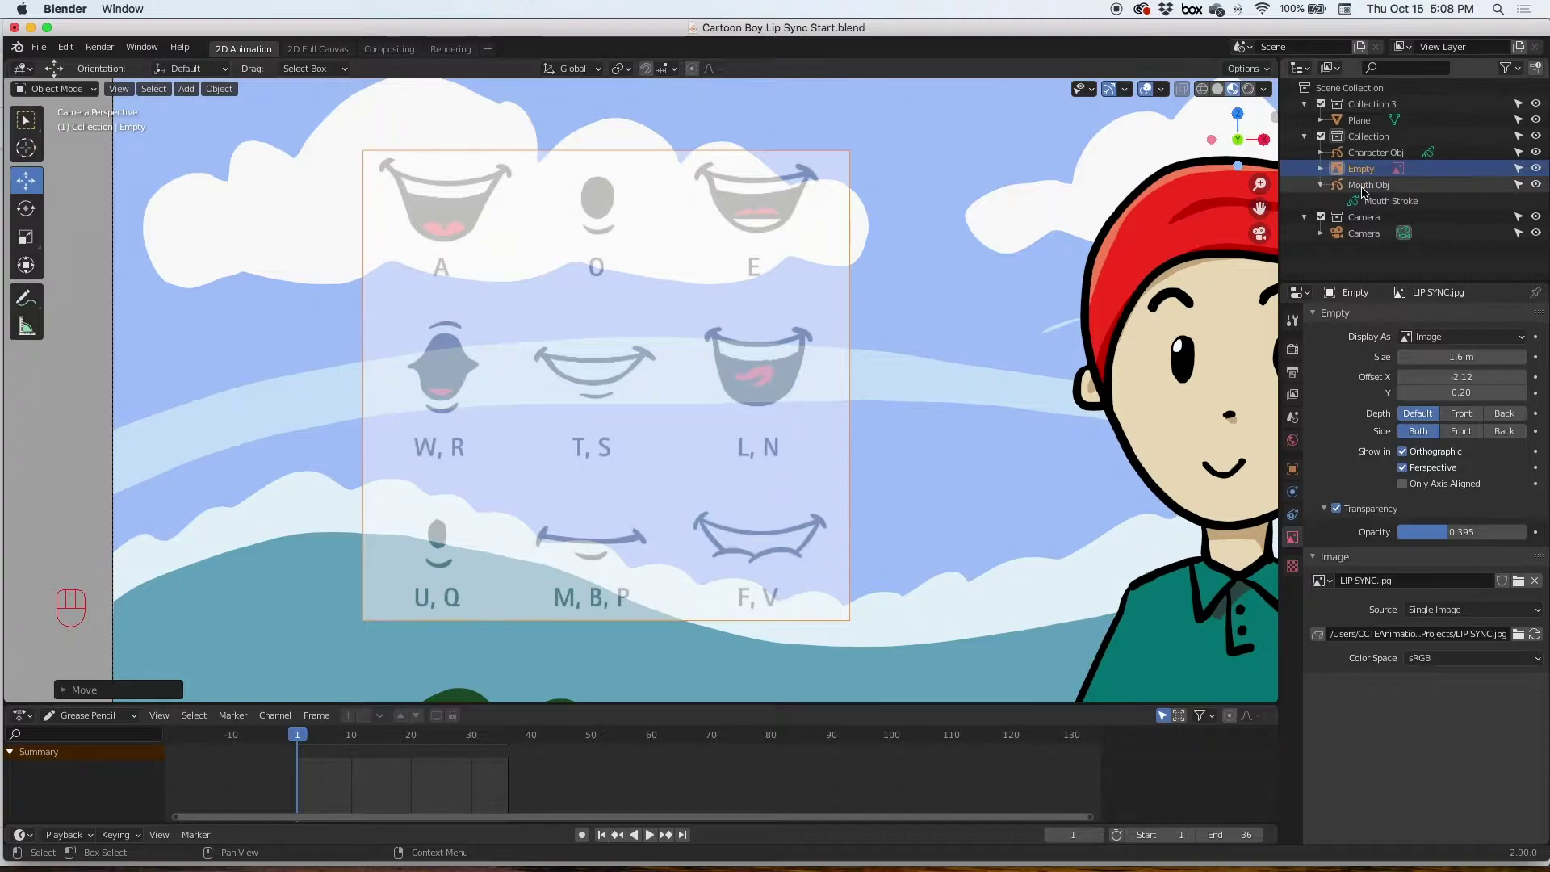
Select Mouth Obj, return to Object Mode and start renaming GP_Layer to Mouth Shapes.
click(1368, 199)
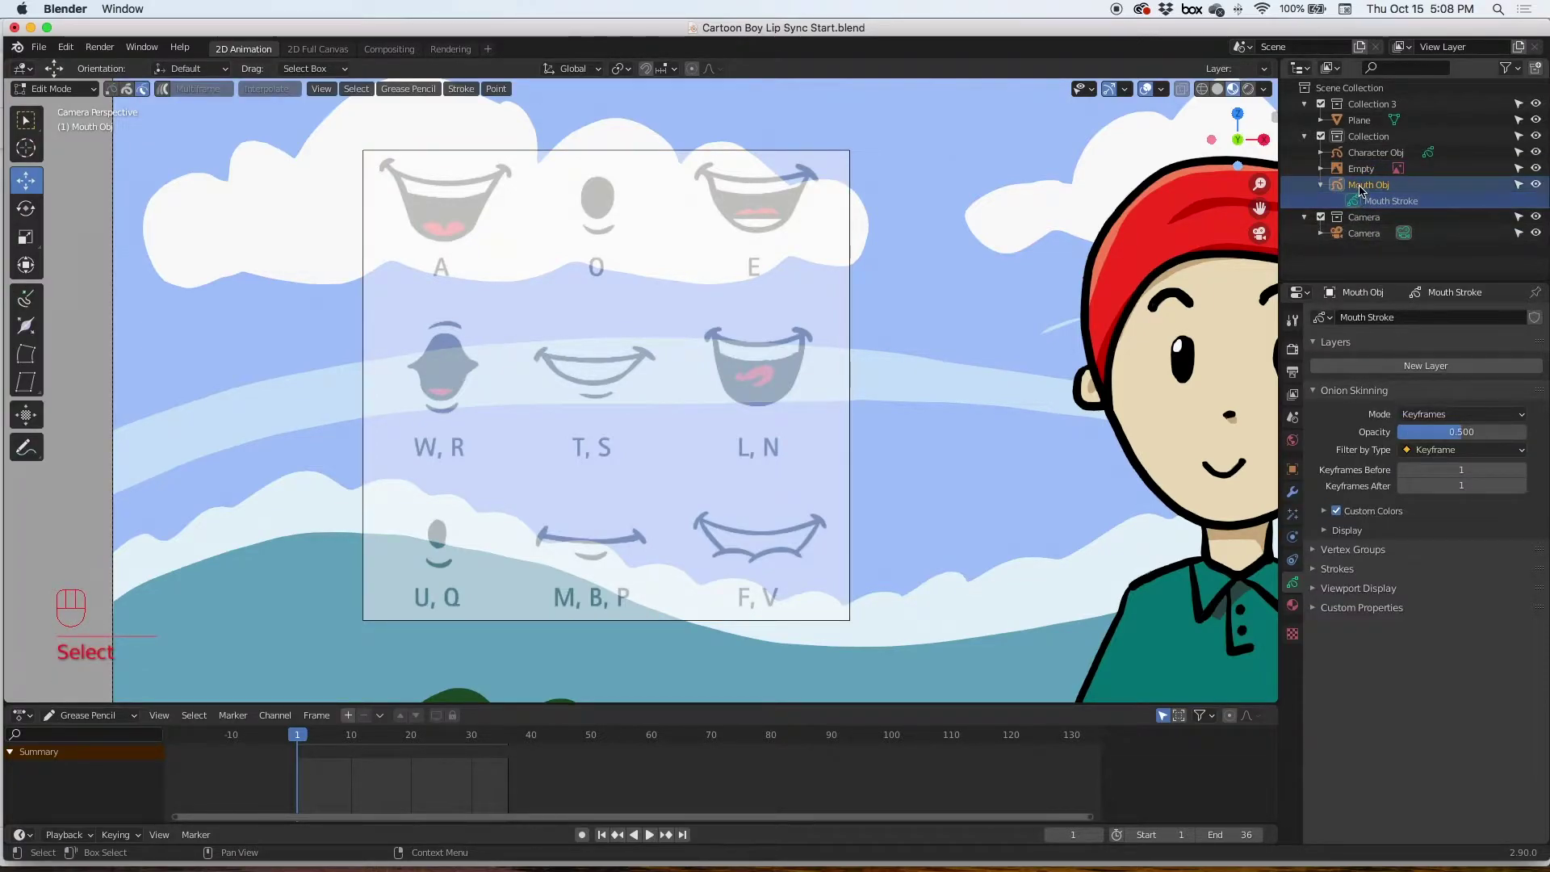
click(1362, 187)
click(1379, 205)
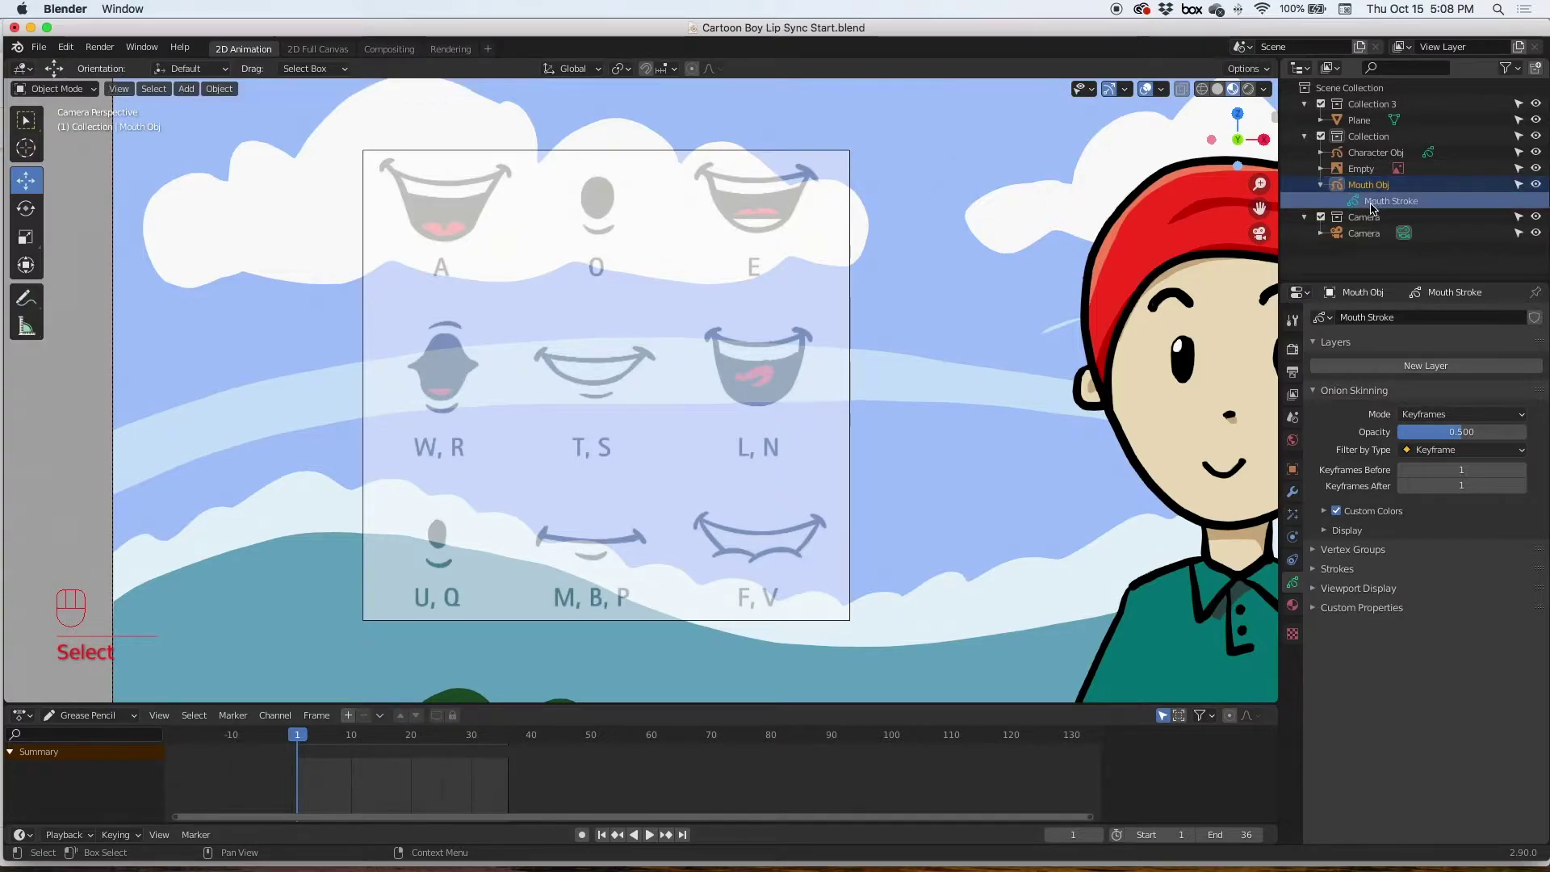
click(1303, 586)
click(1398, 366)
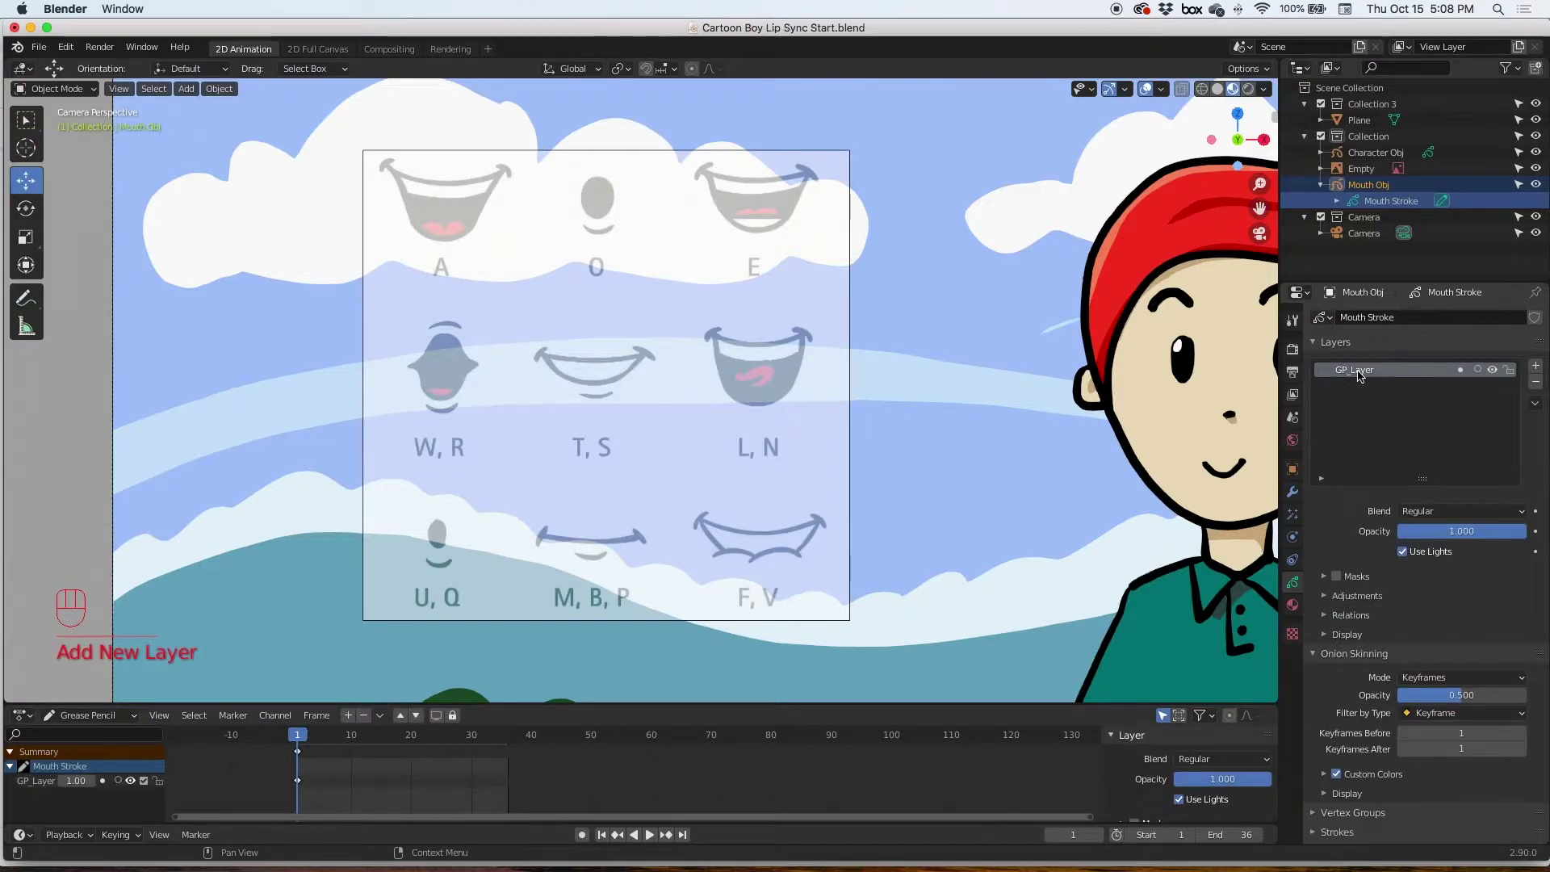
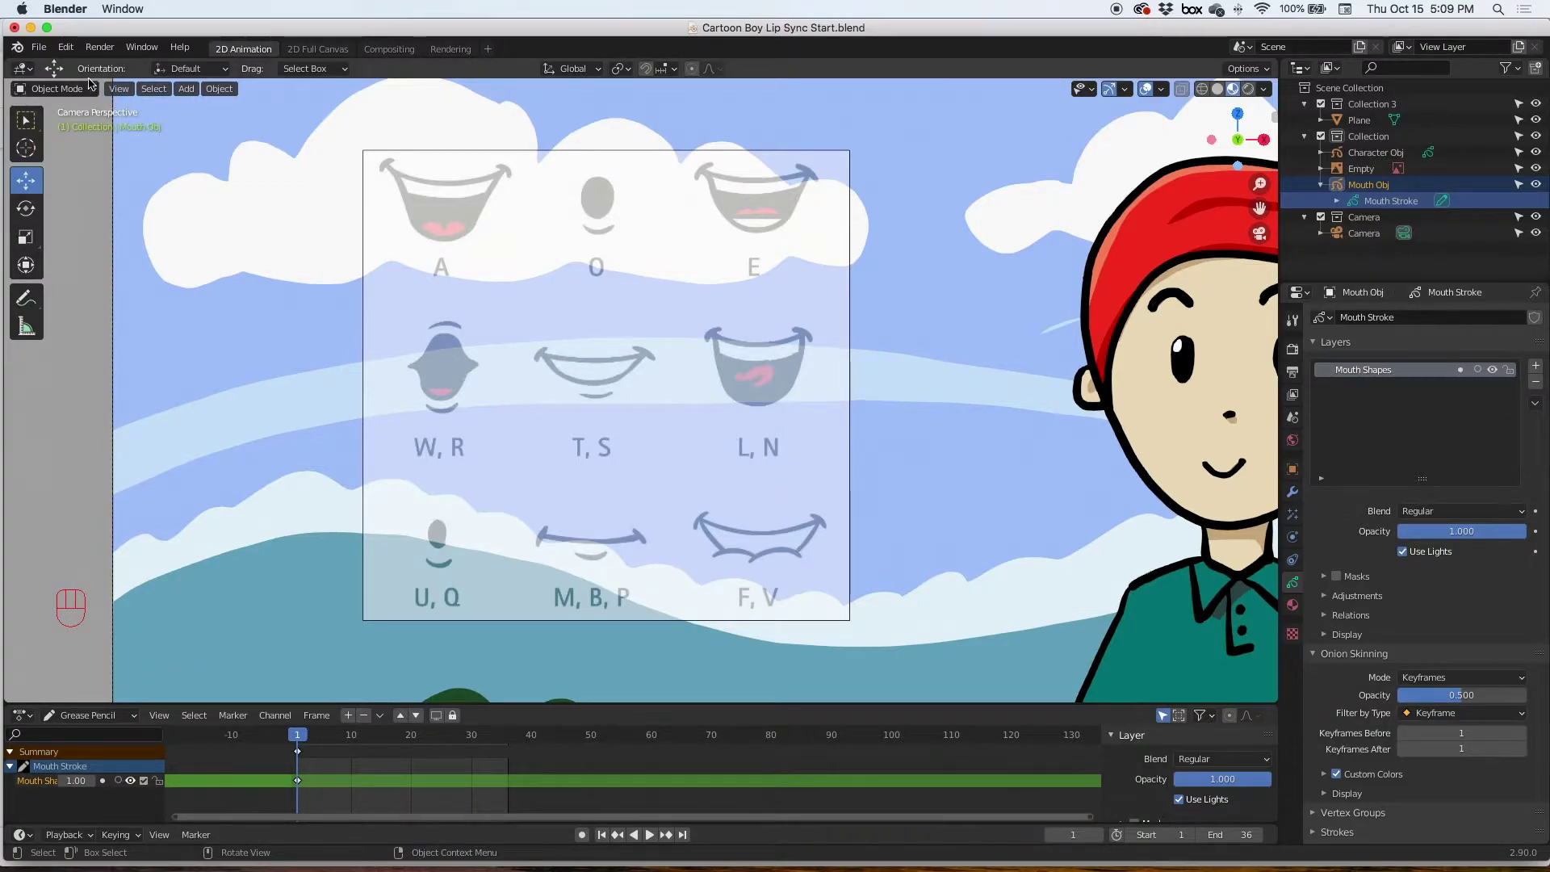
Switch the mouth object to Draw Mode with the Ink Pen brush at 25 px radius.
drag(45, 95, 48, 159)
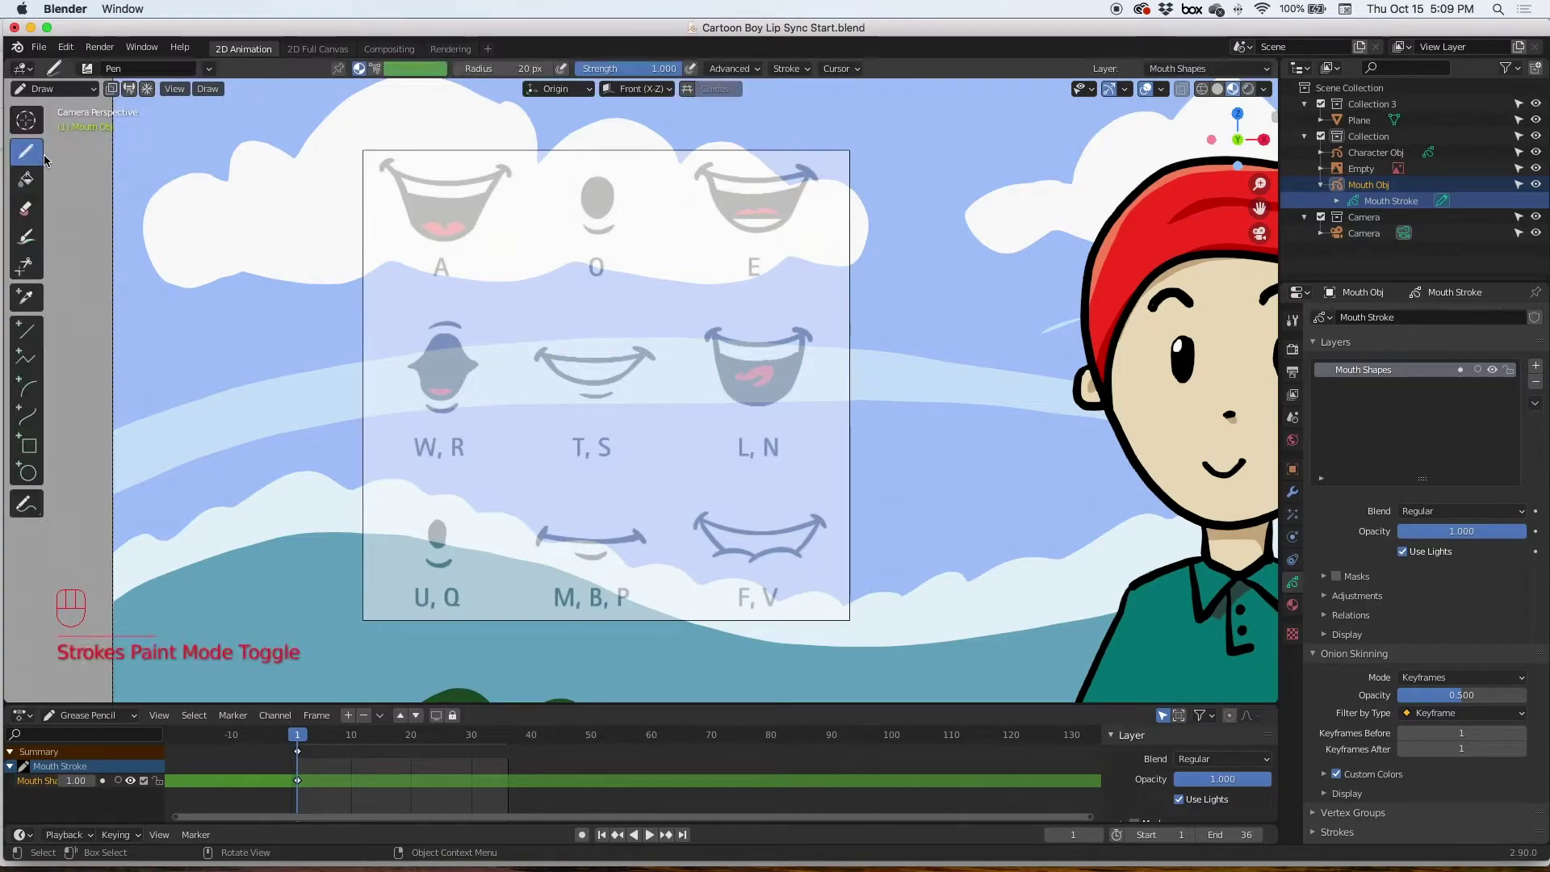
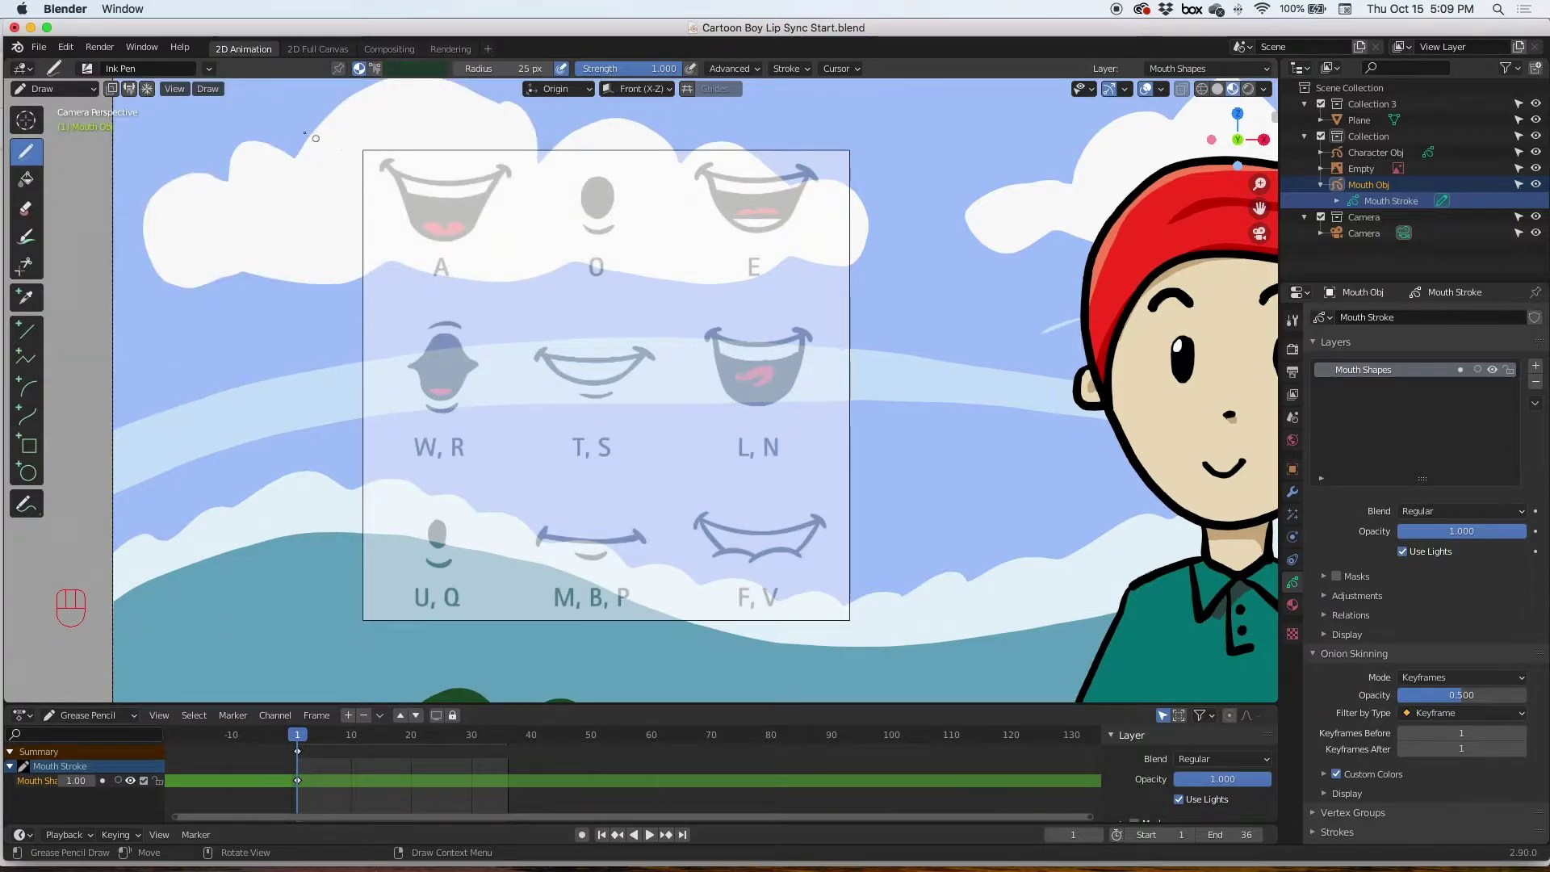
drag(209, 74, 209, 72)
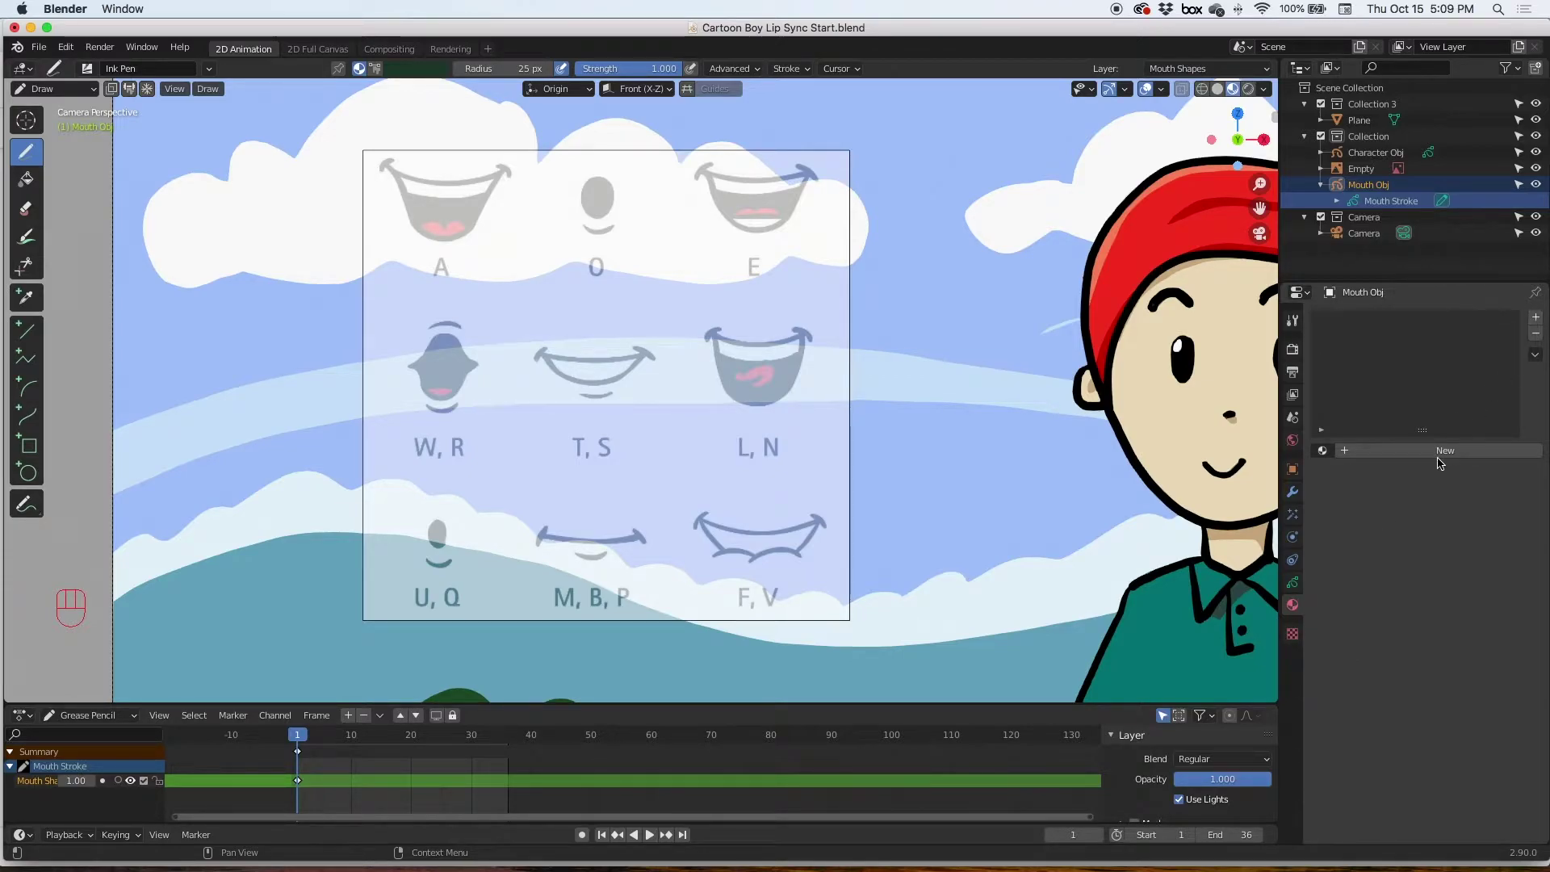
Create a new material named Black Stroke and undo the test stroke.
click(1445, 452)
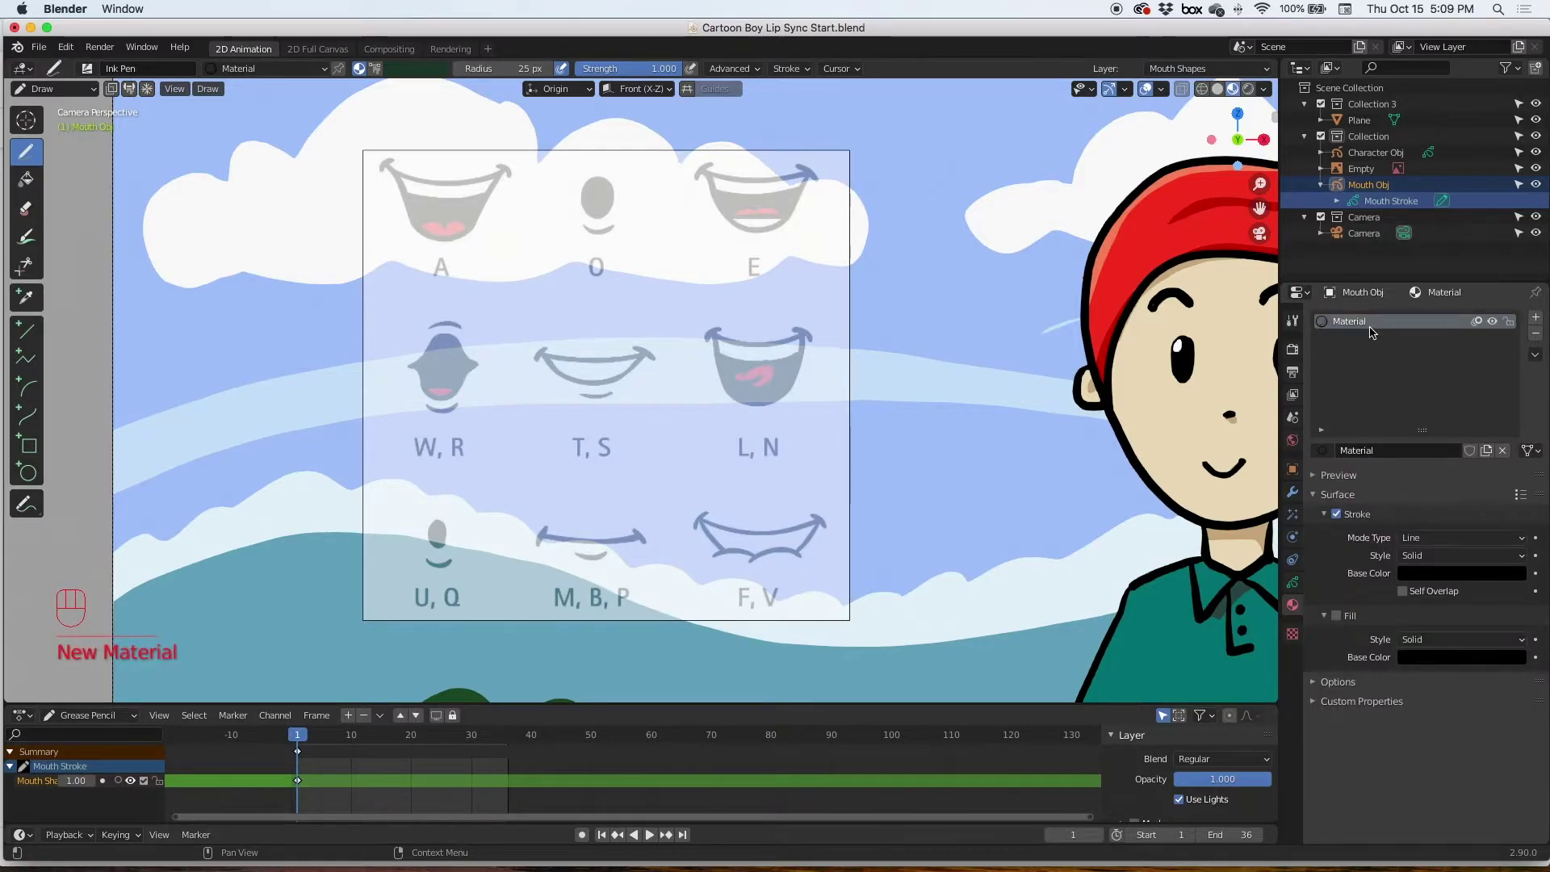
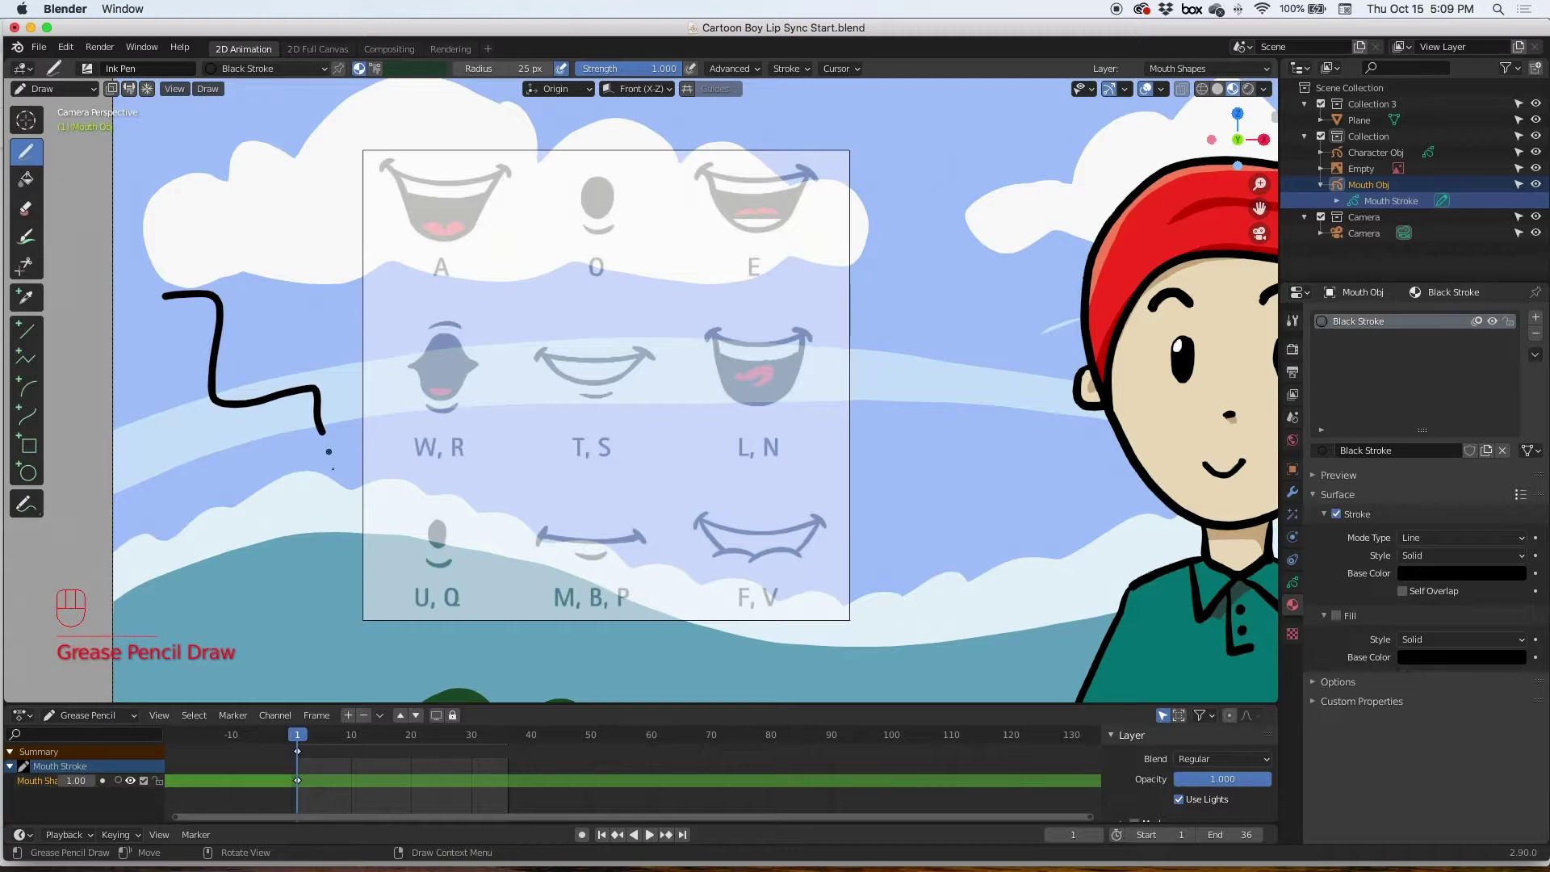
key(super+z)
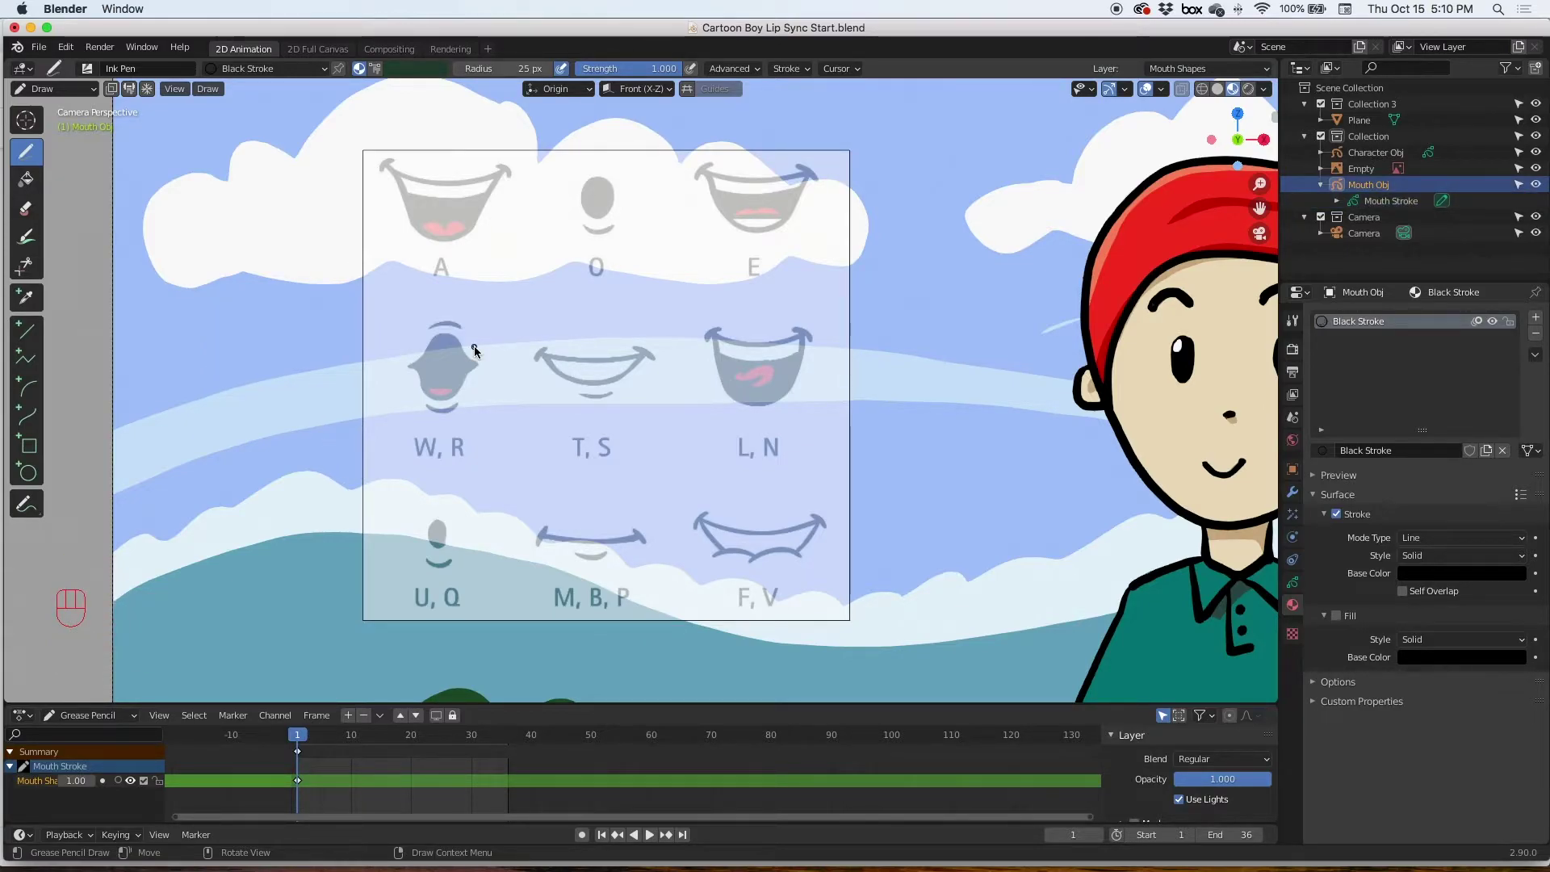
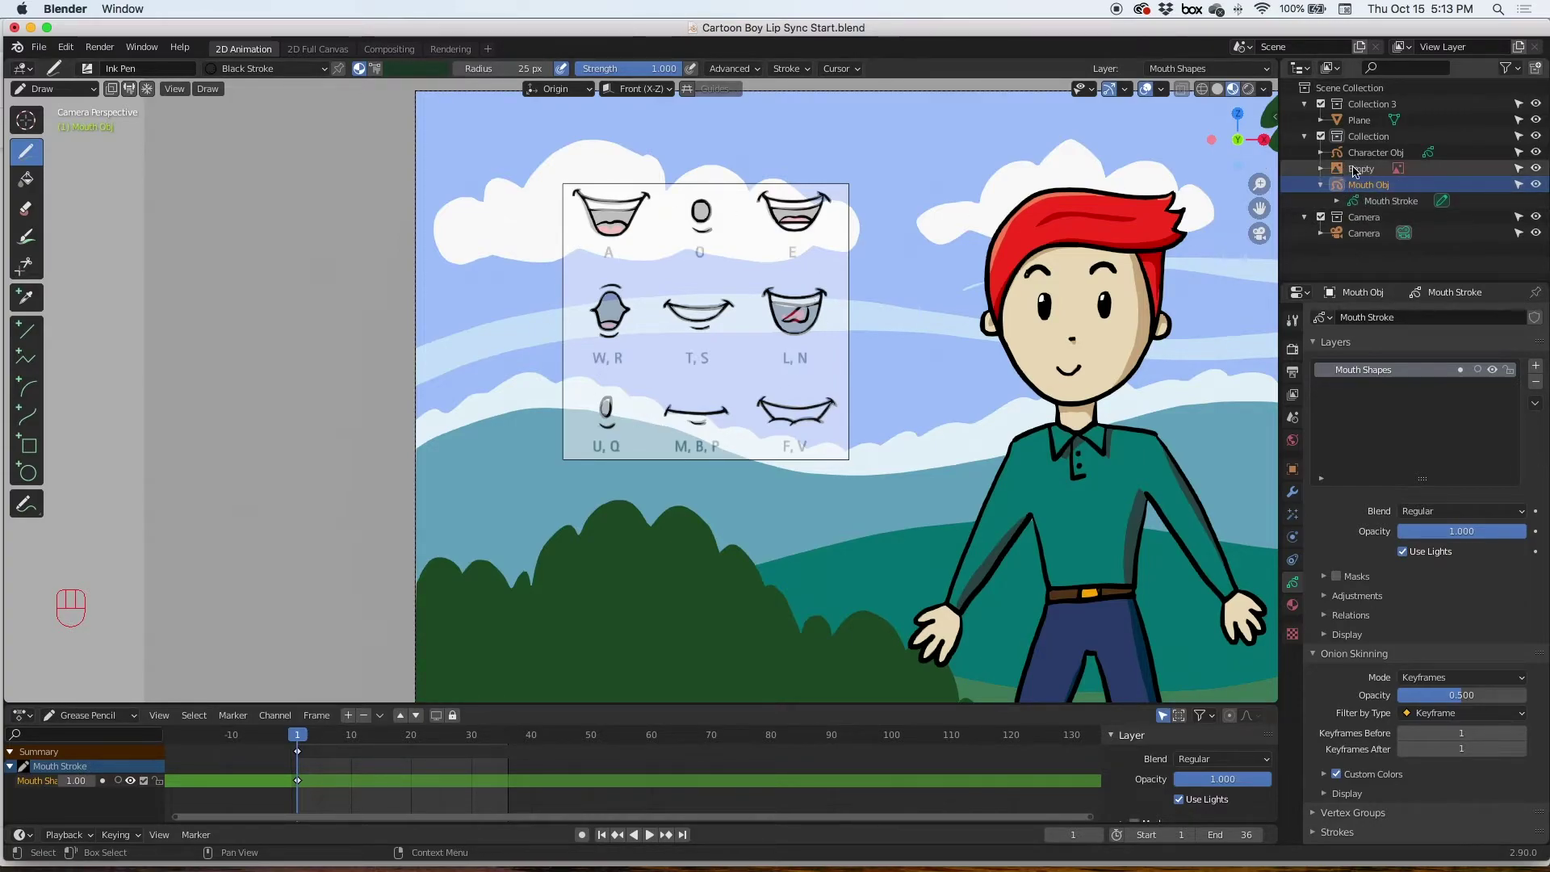
Hide the reference chart, choose the Fill tool and show the mouth object's material settings.
click(1537, 170)
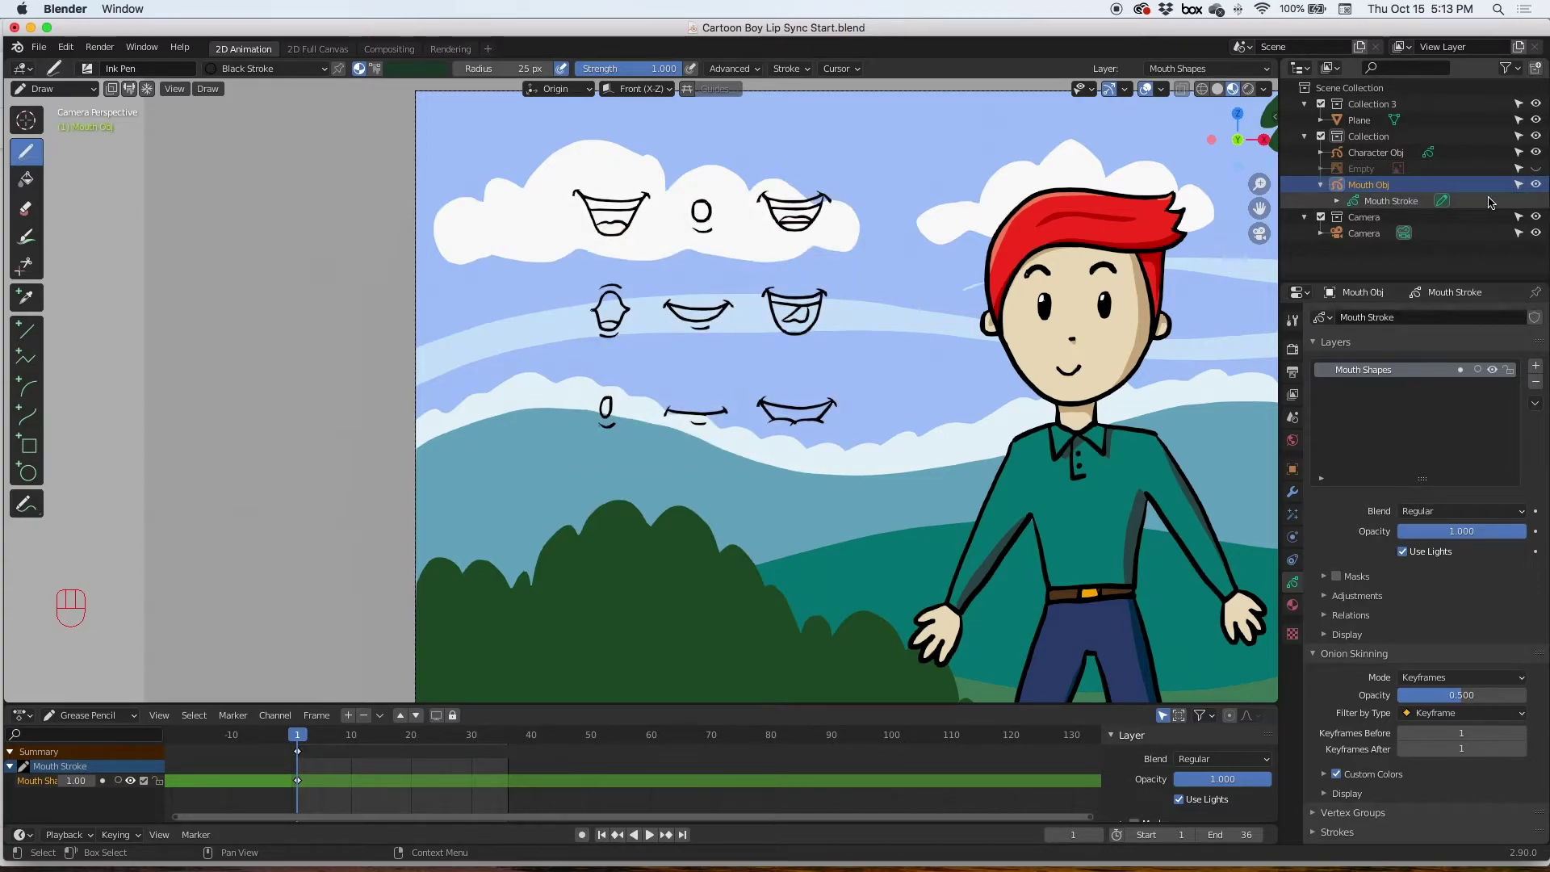
click(36, 177)
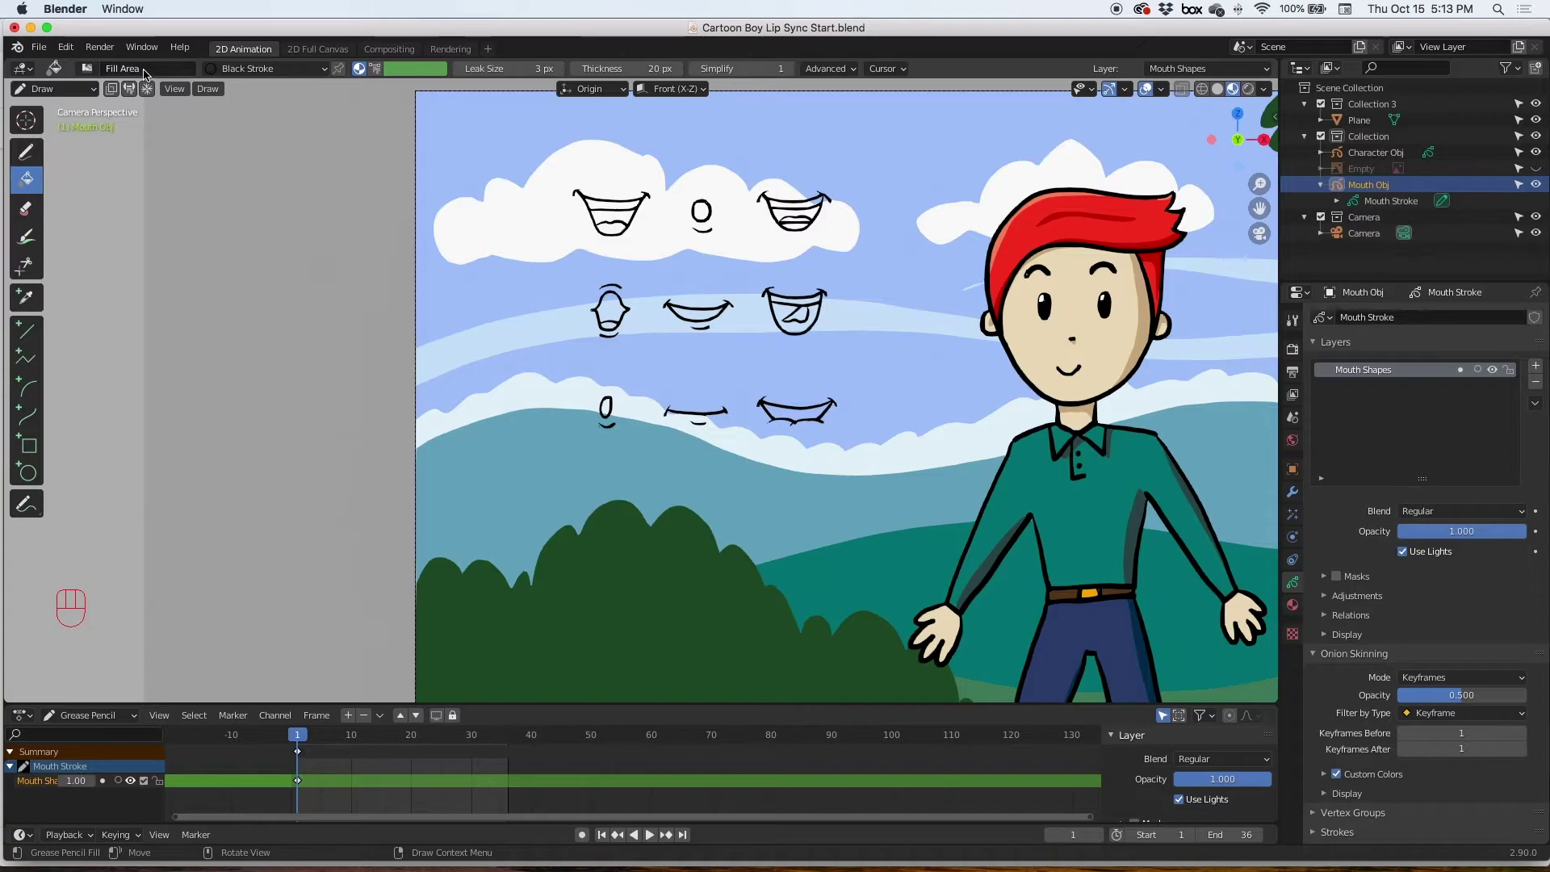
drag(284, 75, 277, 77)
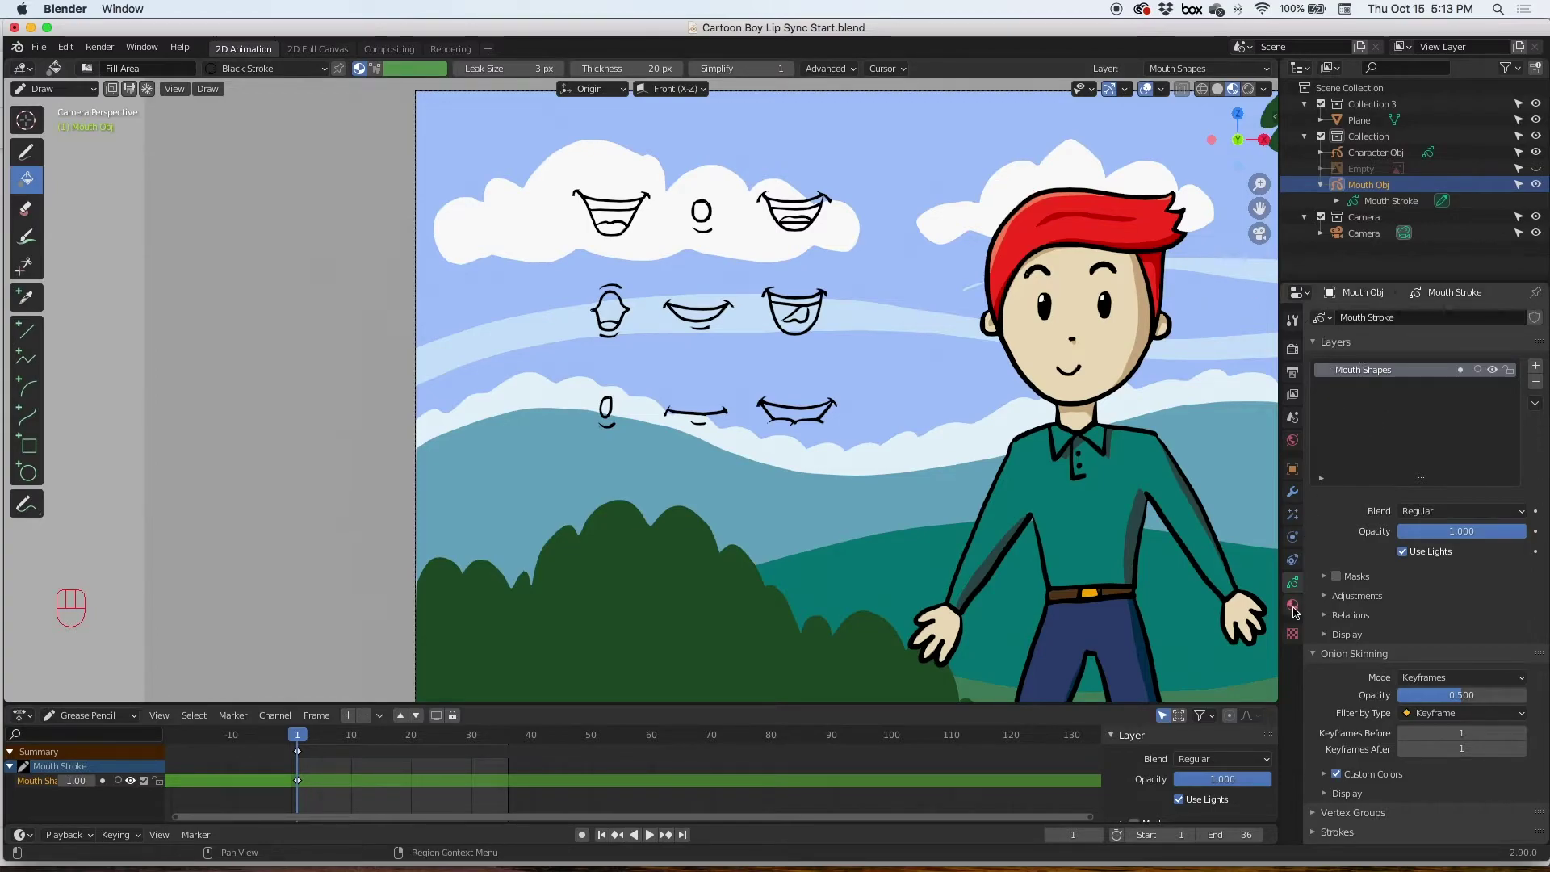
click(1295, 609)
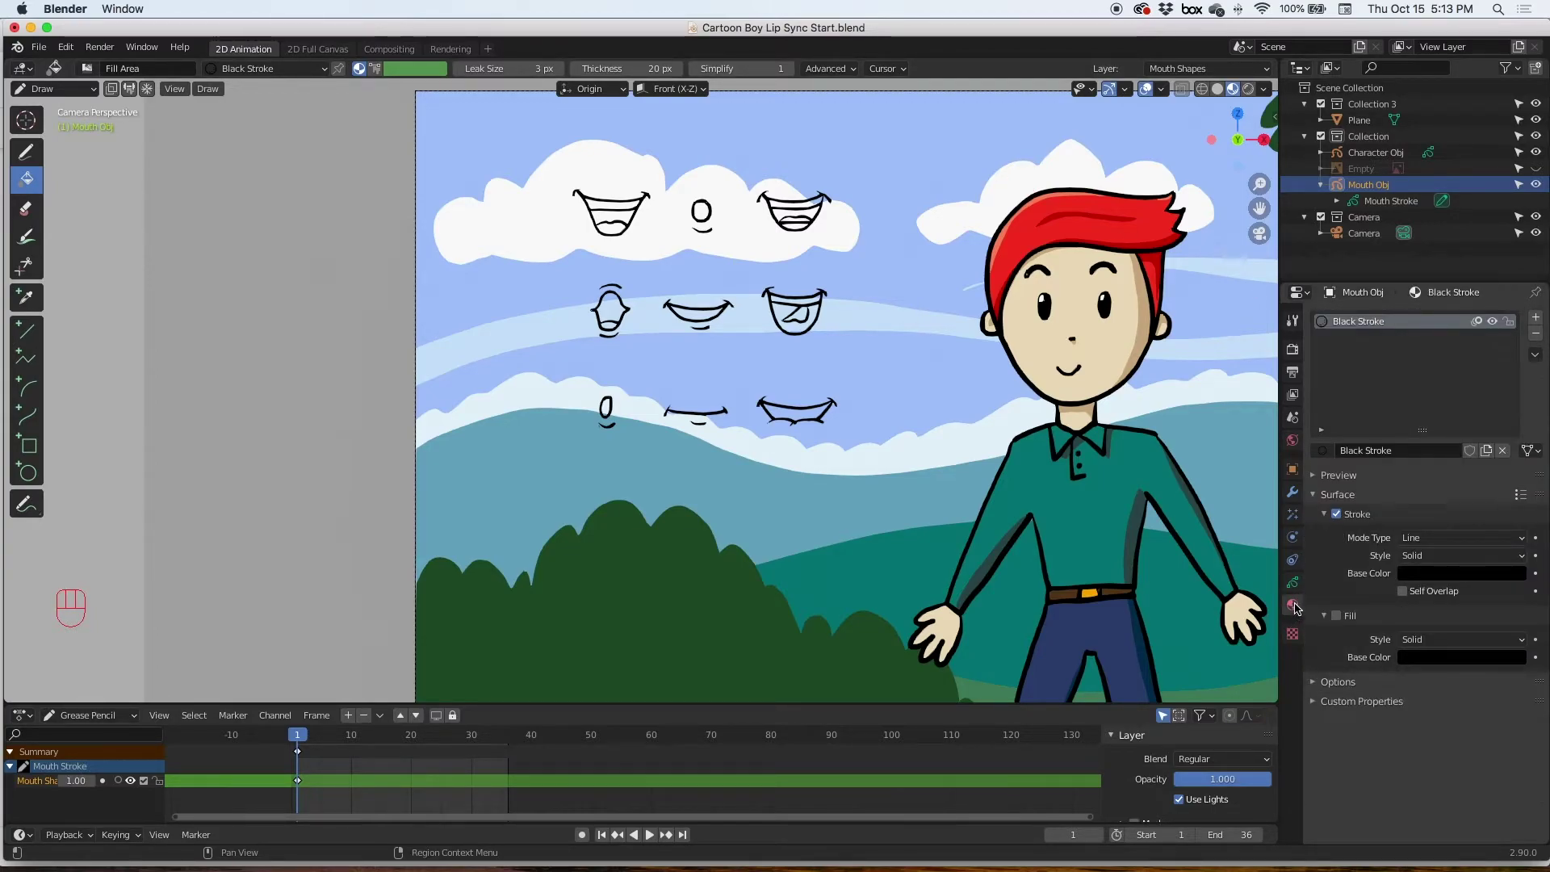
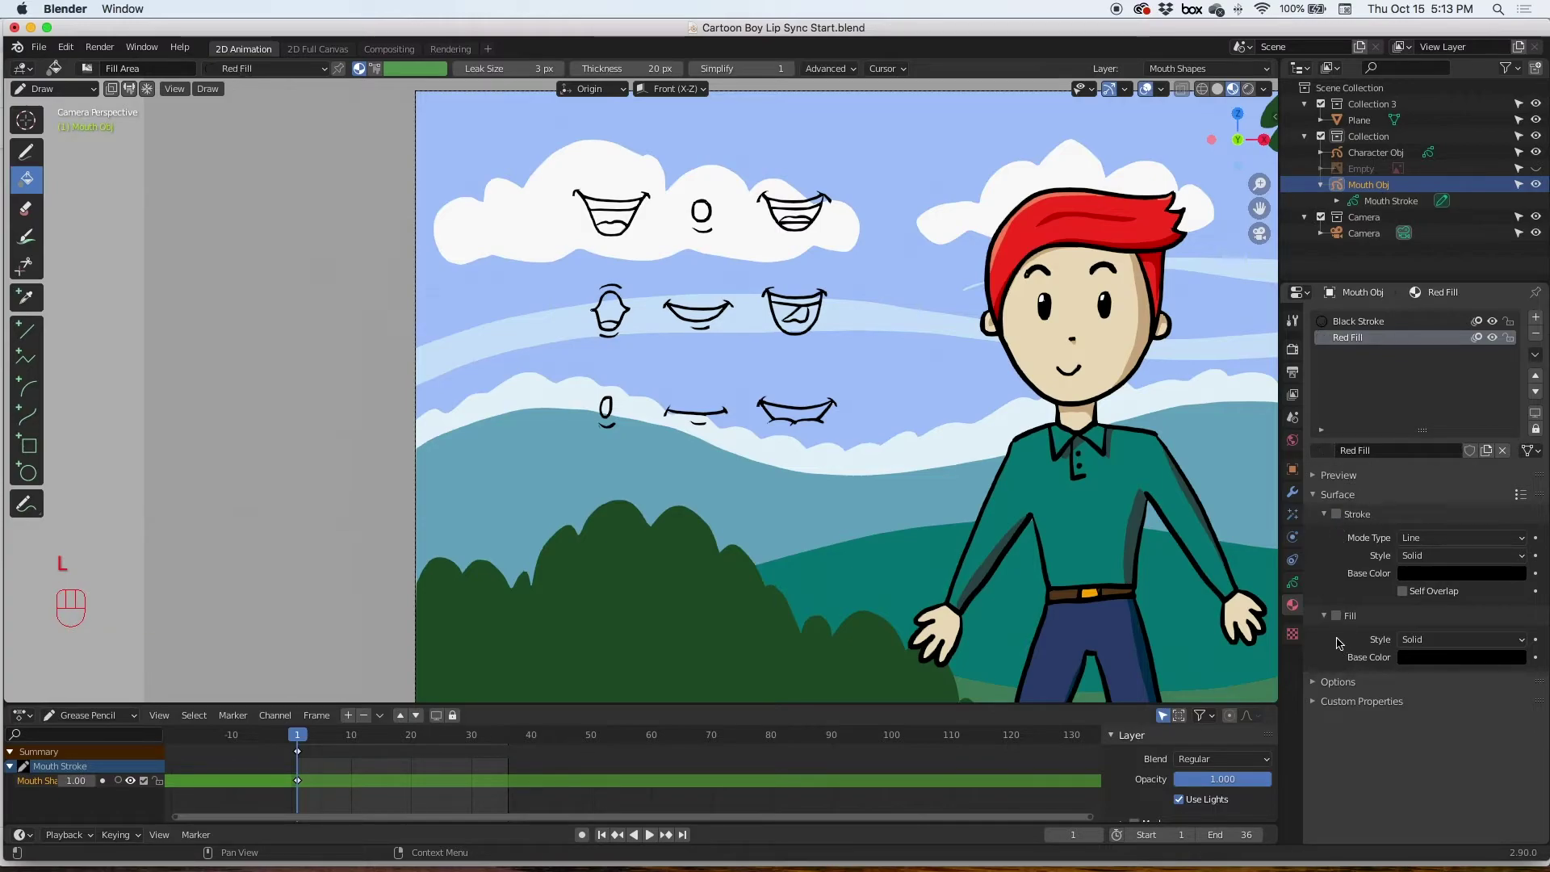
Enable Fill on the Red Fill material so it paints solid red.
click(1336, 620)
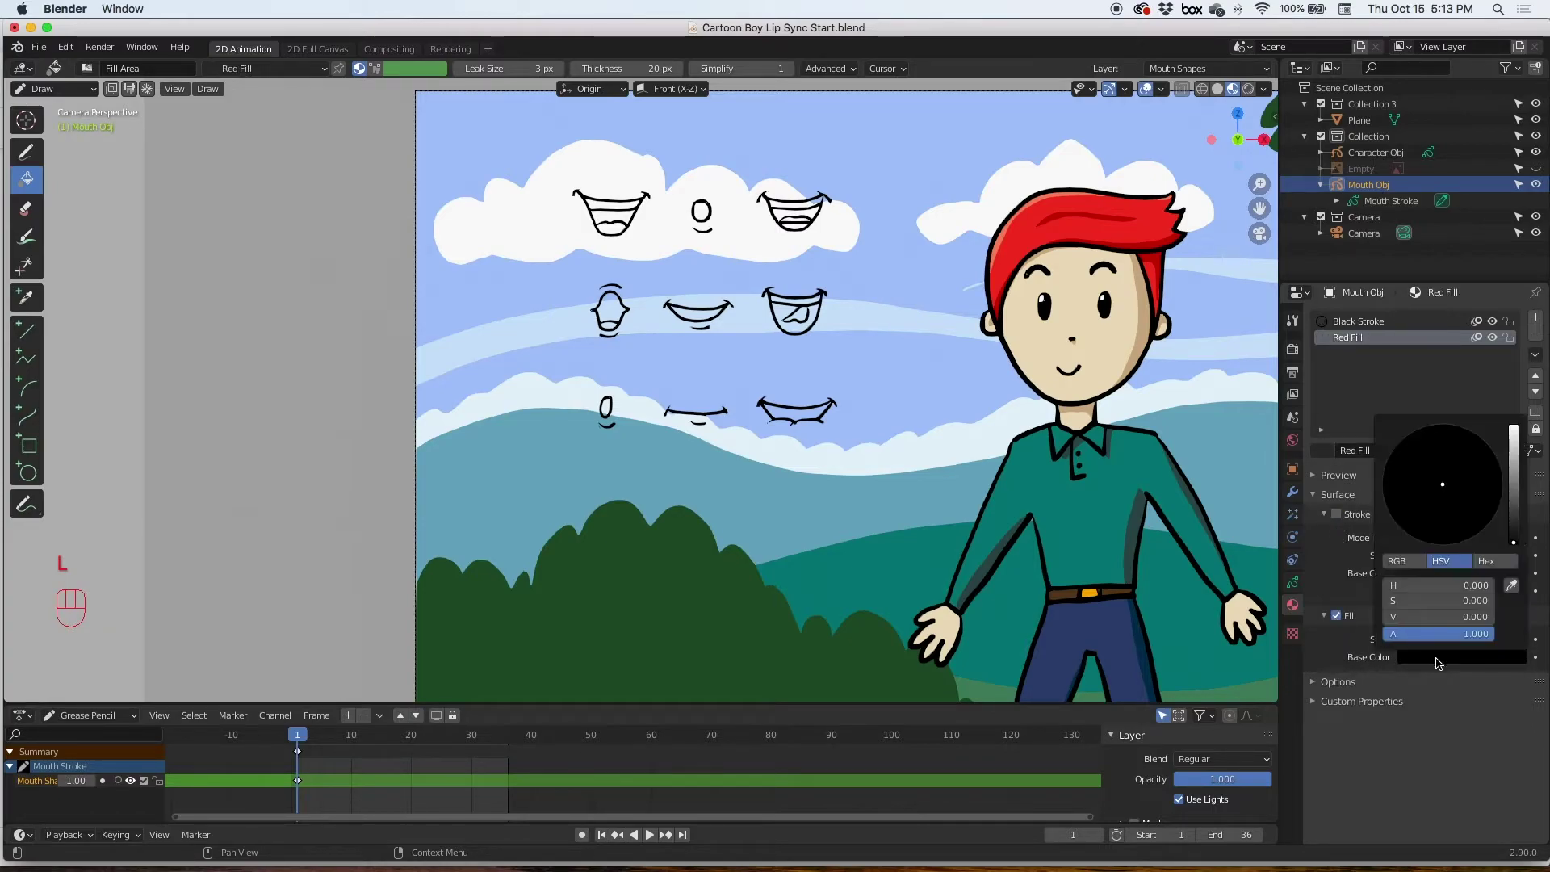
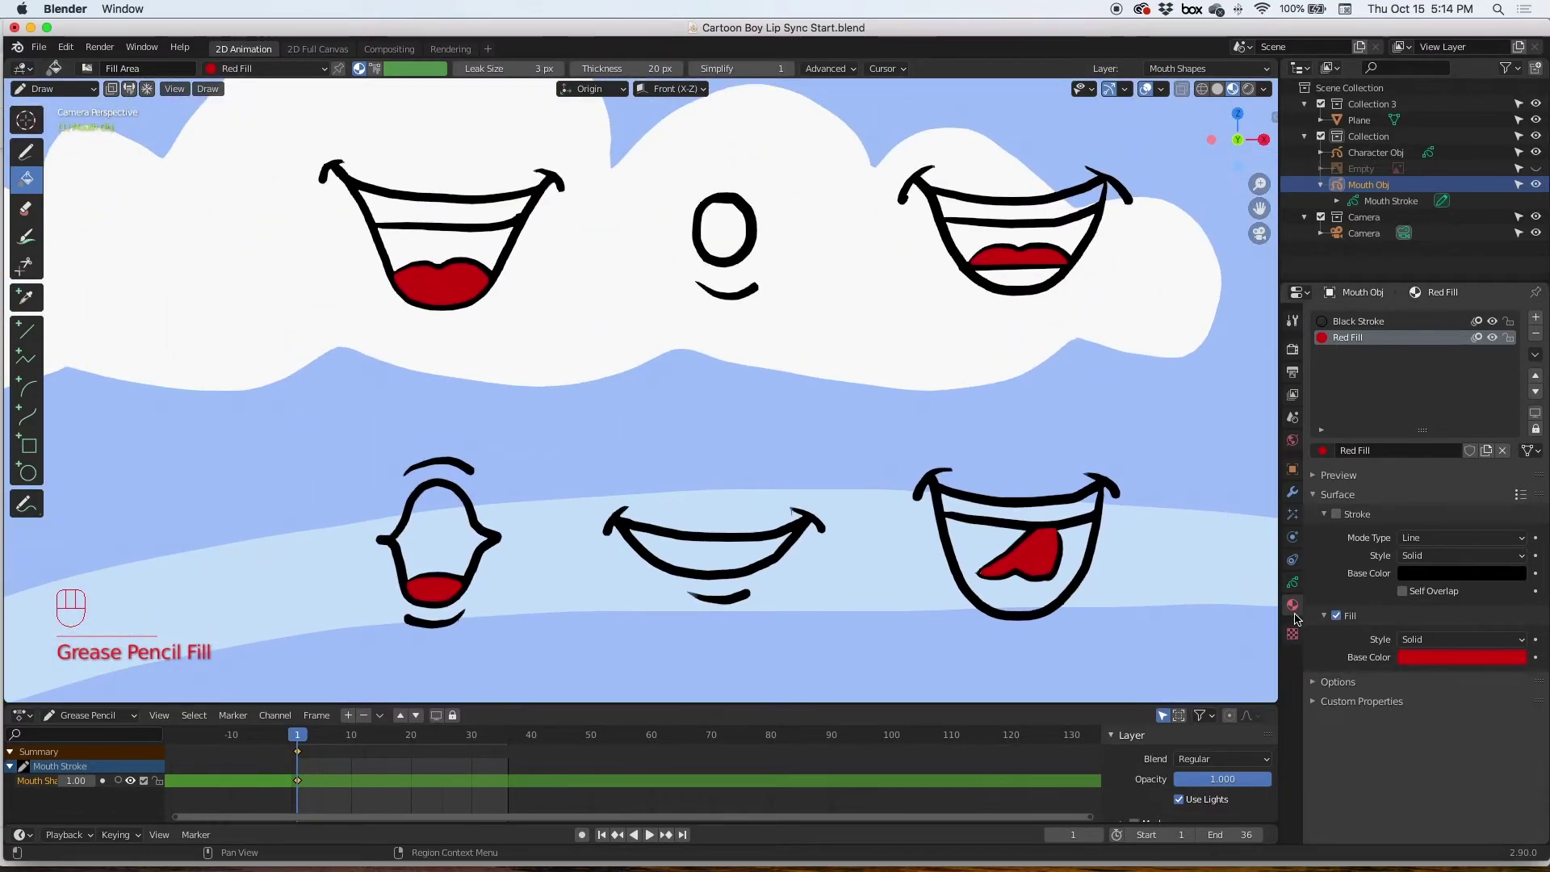
Add a third material slot and rename the new material Black fill.
click(1532, 335)
drag(1406, 460, 1369, 466)
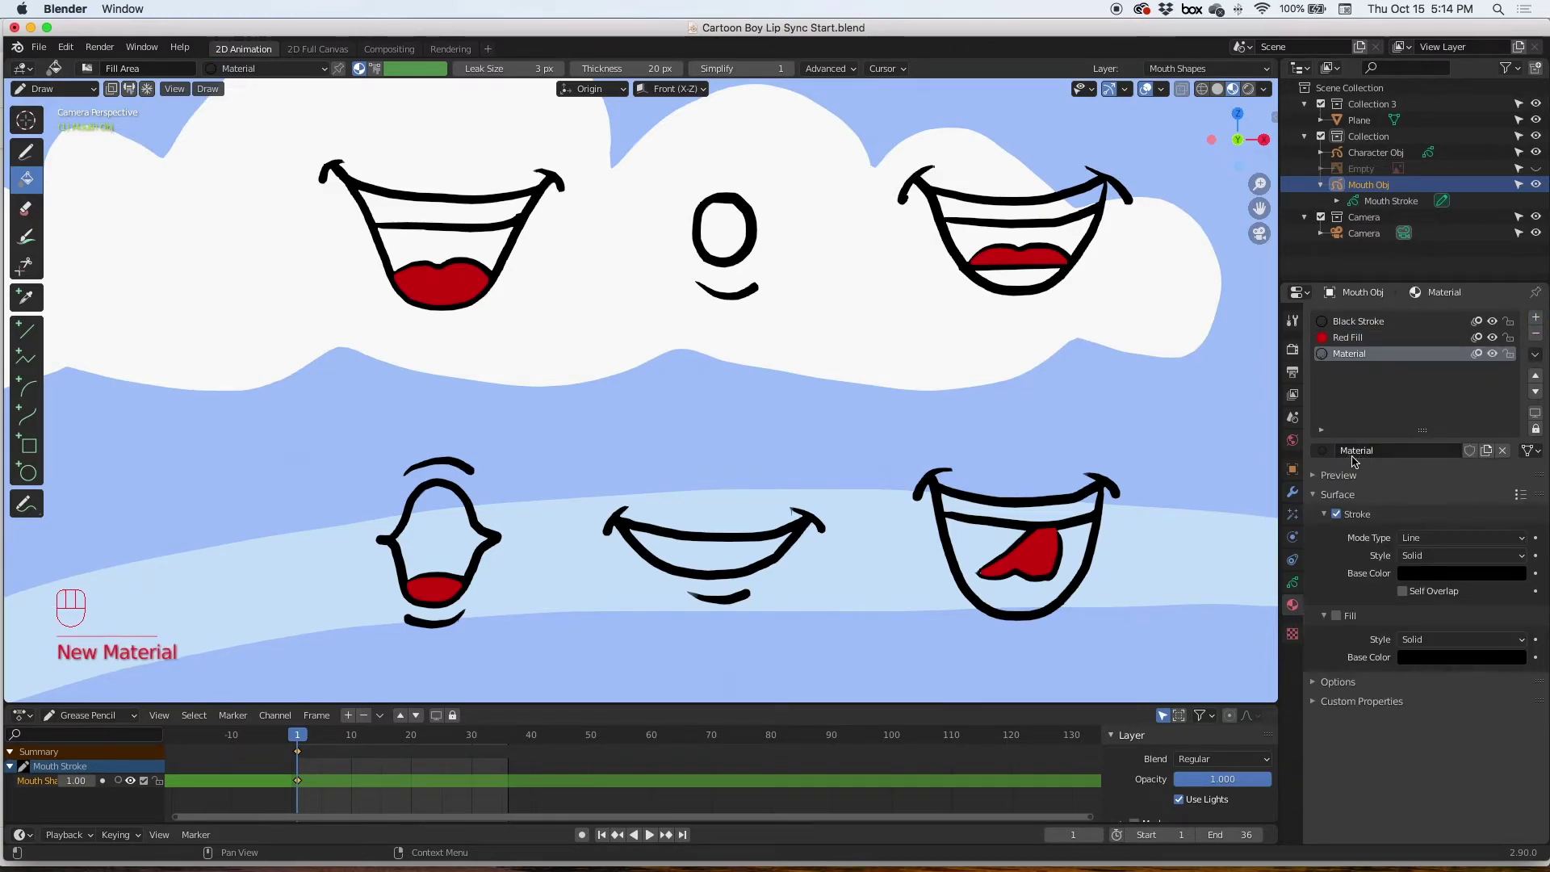
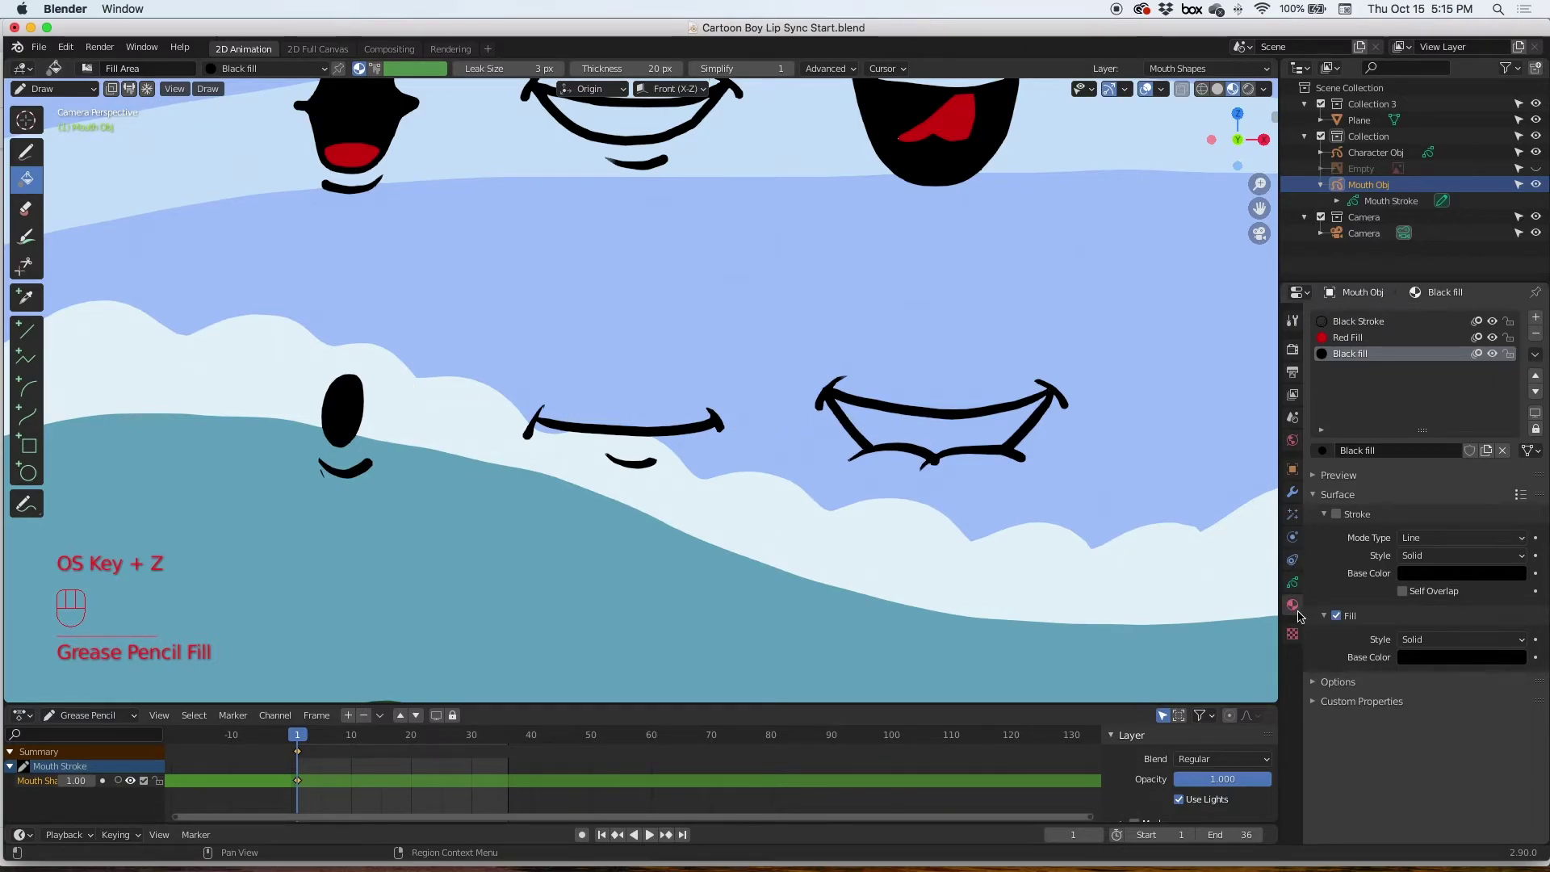
Add a White Fill material with Fill enabled and set its colour to white.
click(1295, 611)
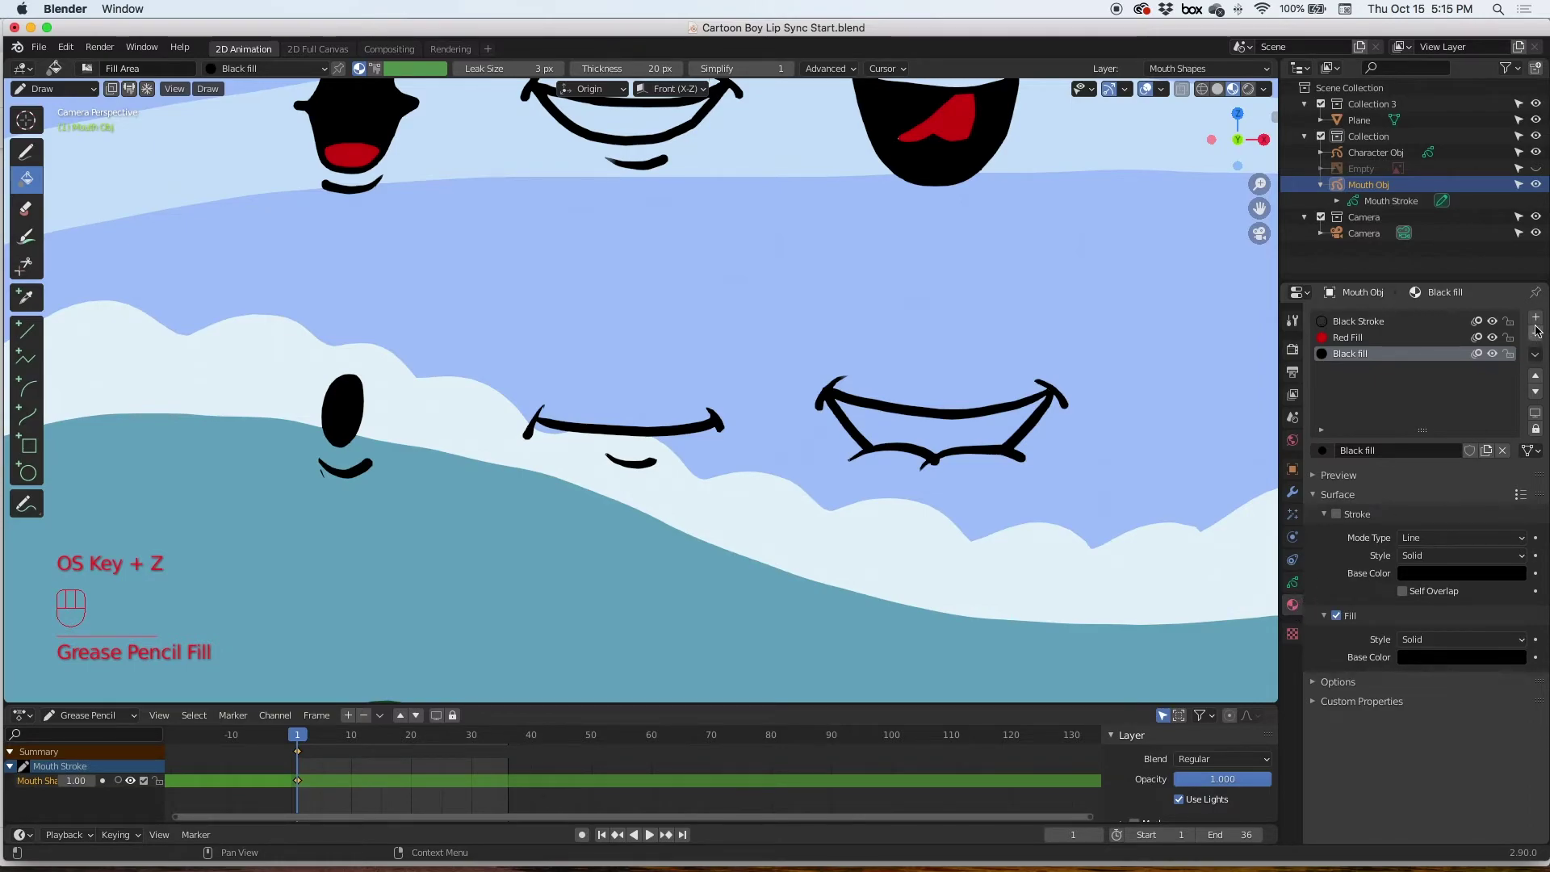
click(1531, 324)
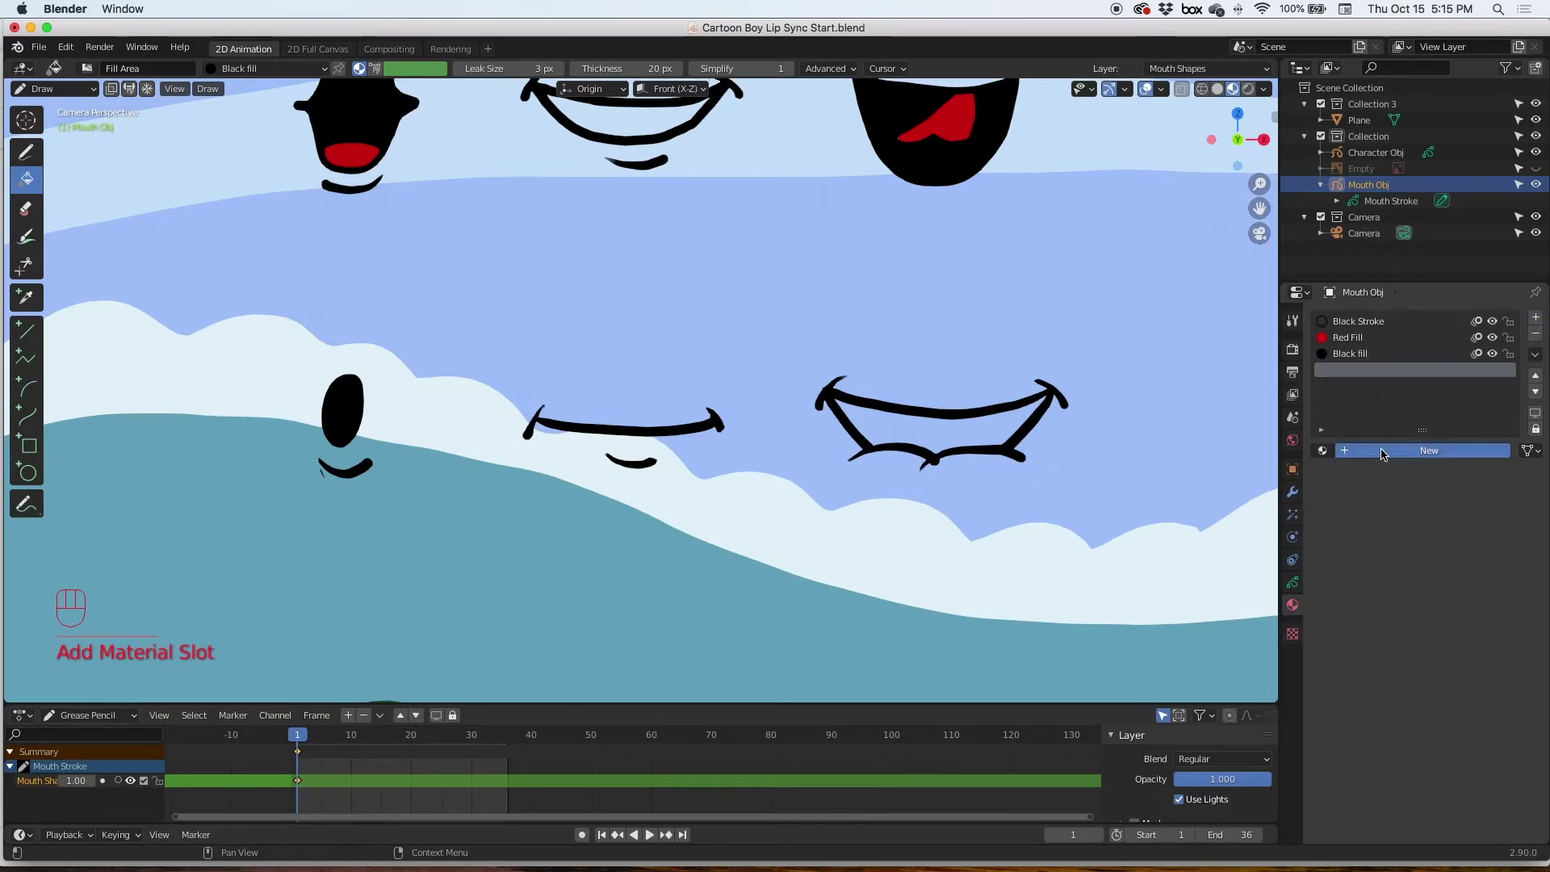
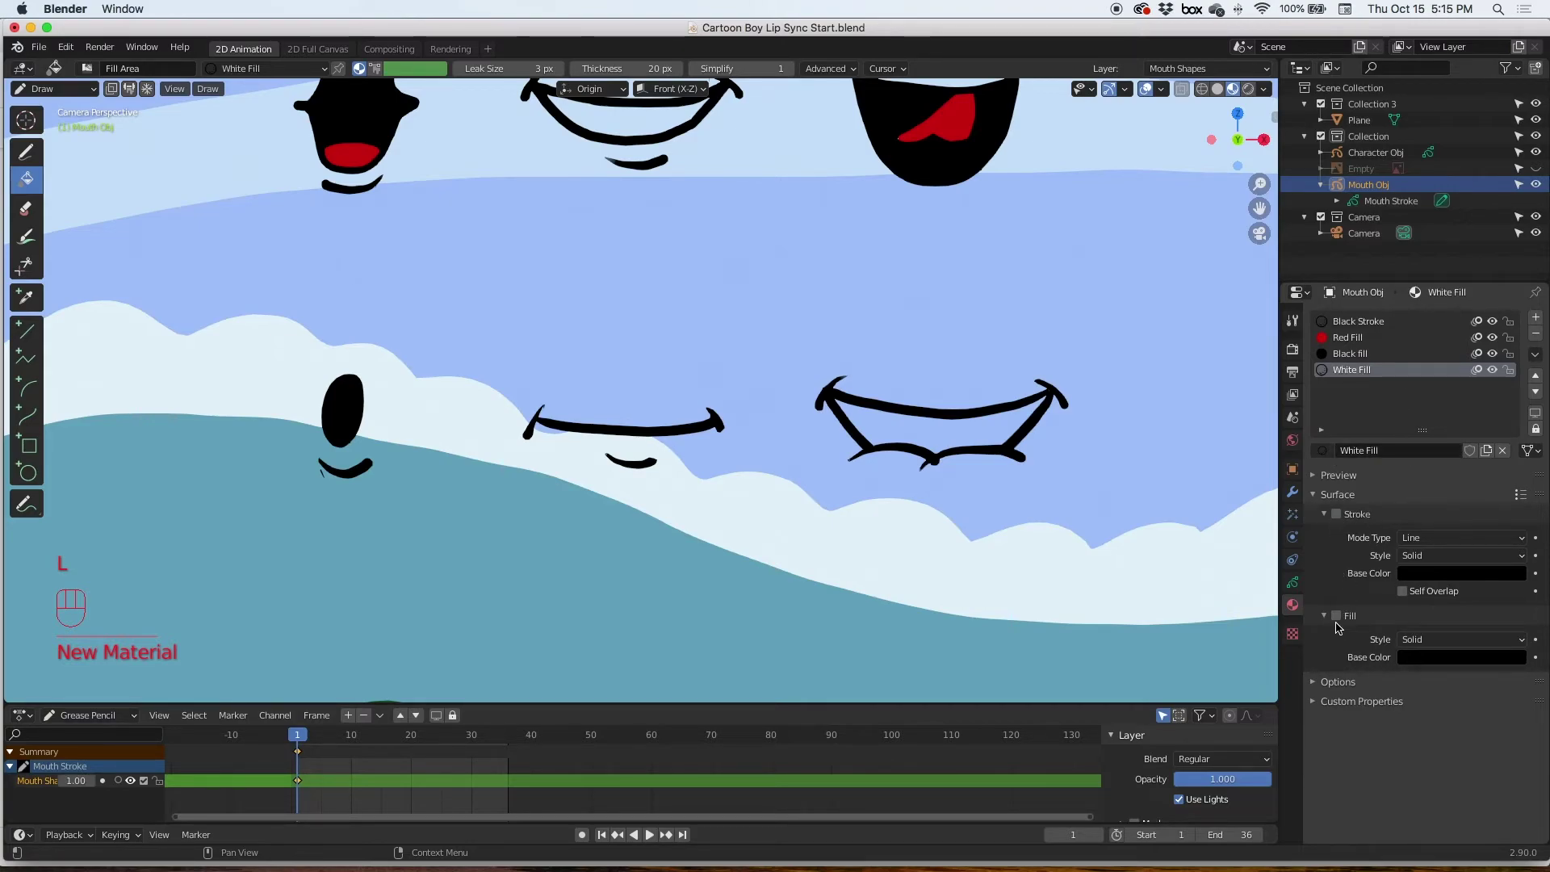
click(1338, 621)
click(1448, 660)
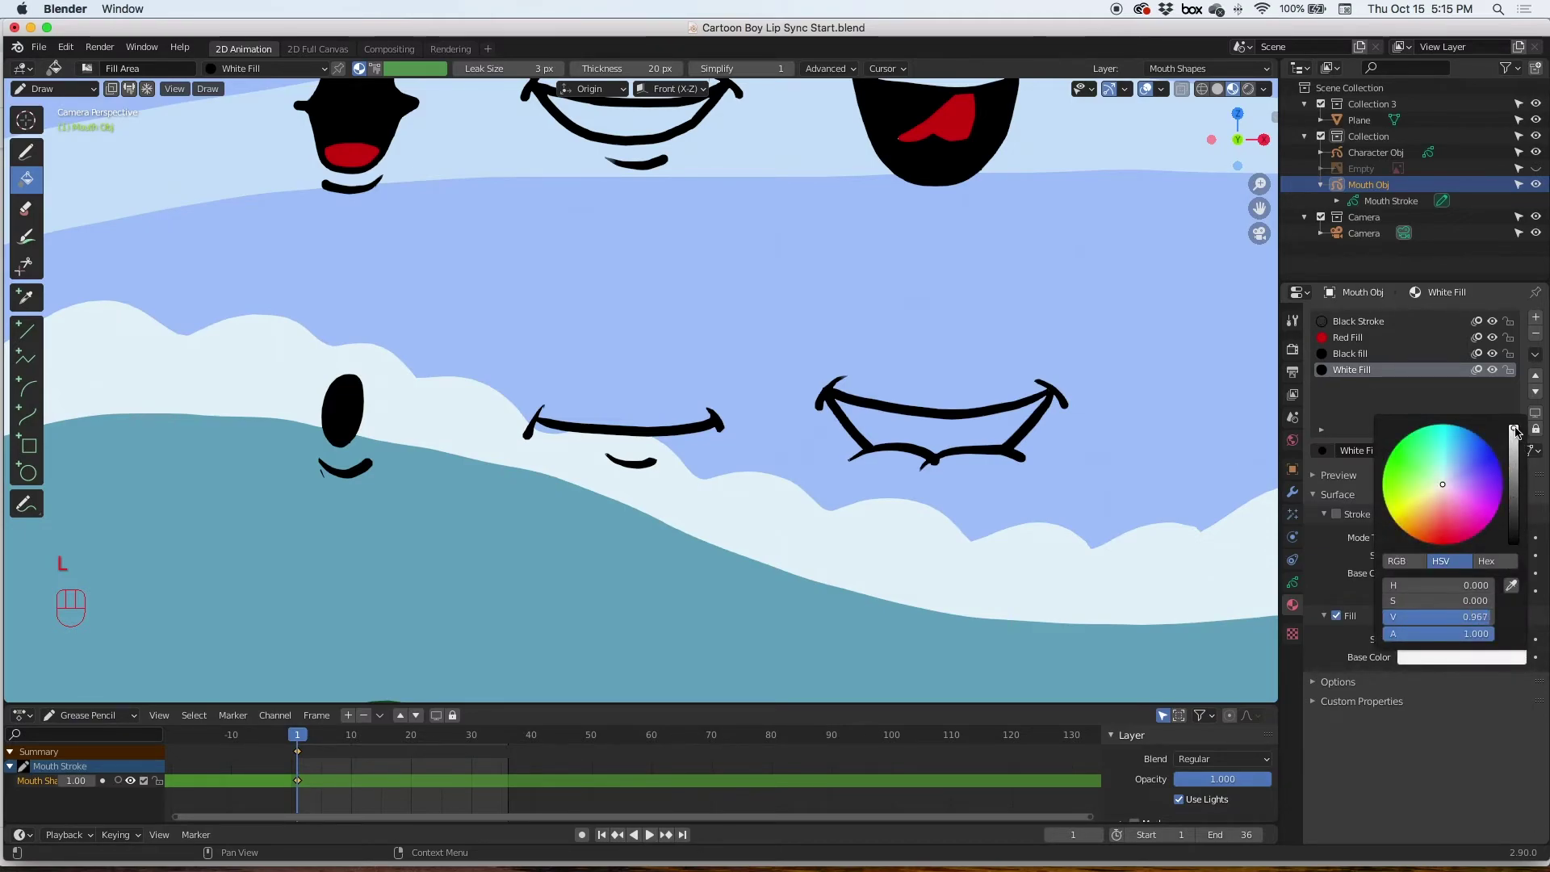
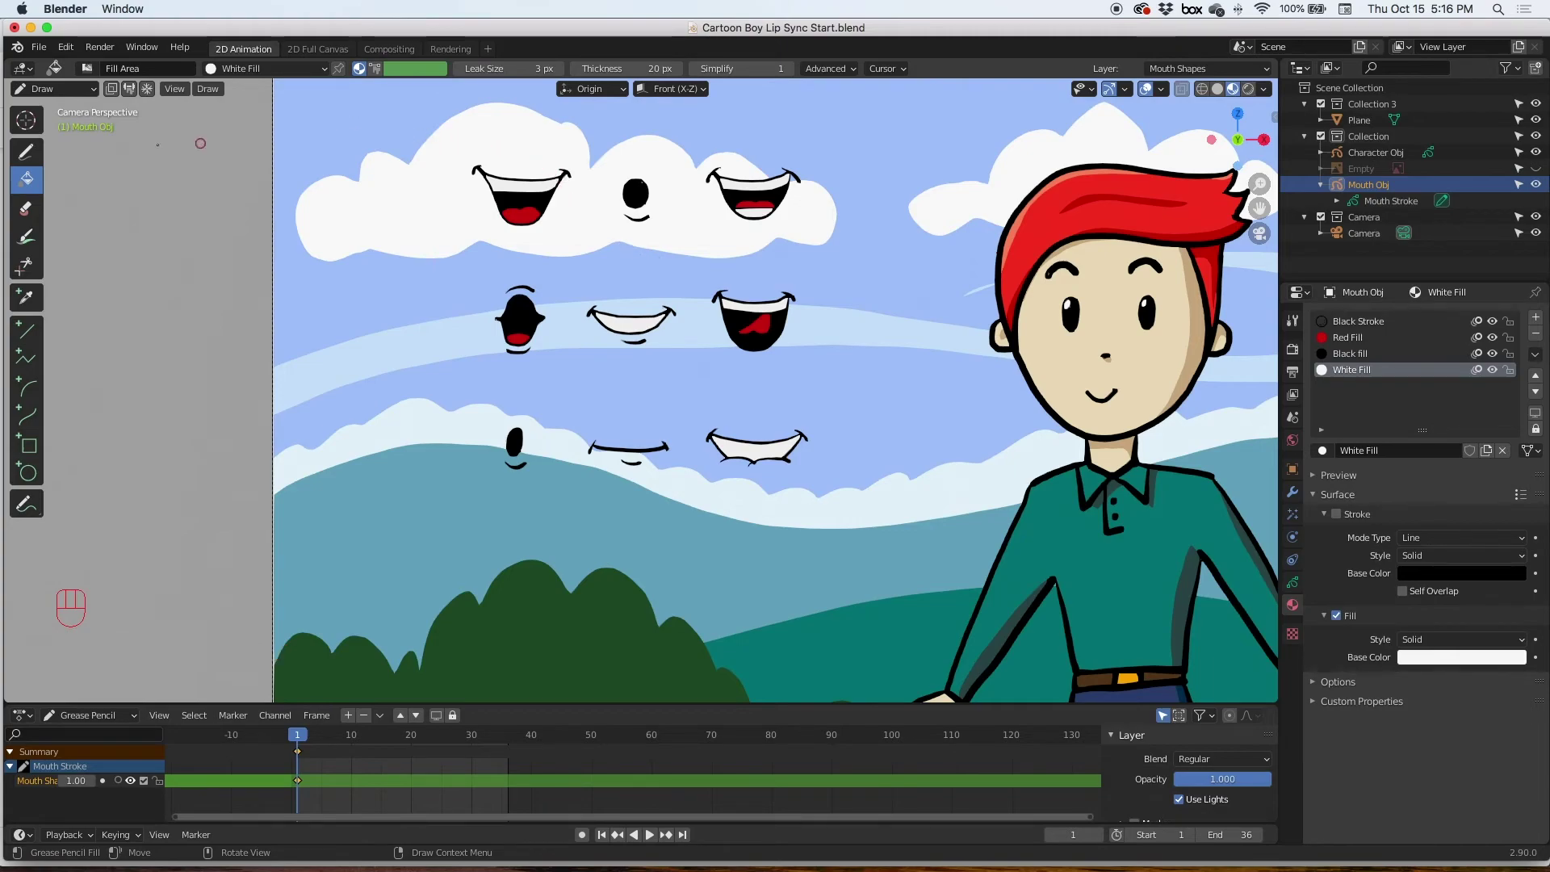
In Edit Mode, select all nine mouth shapes and scale them down to a small size.
drag(79, 96, 77, 126)
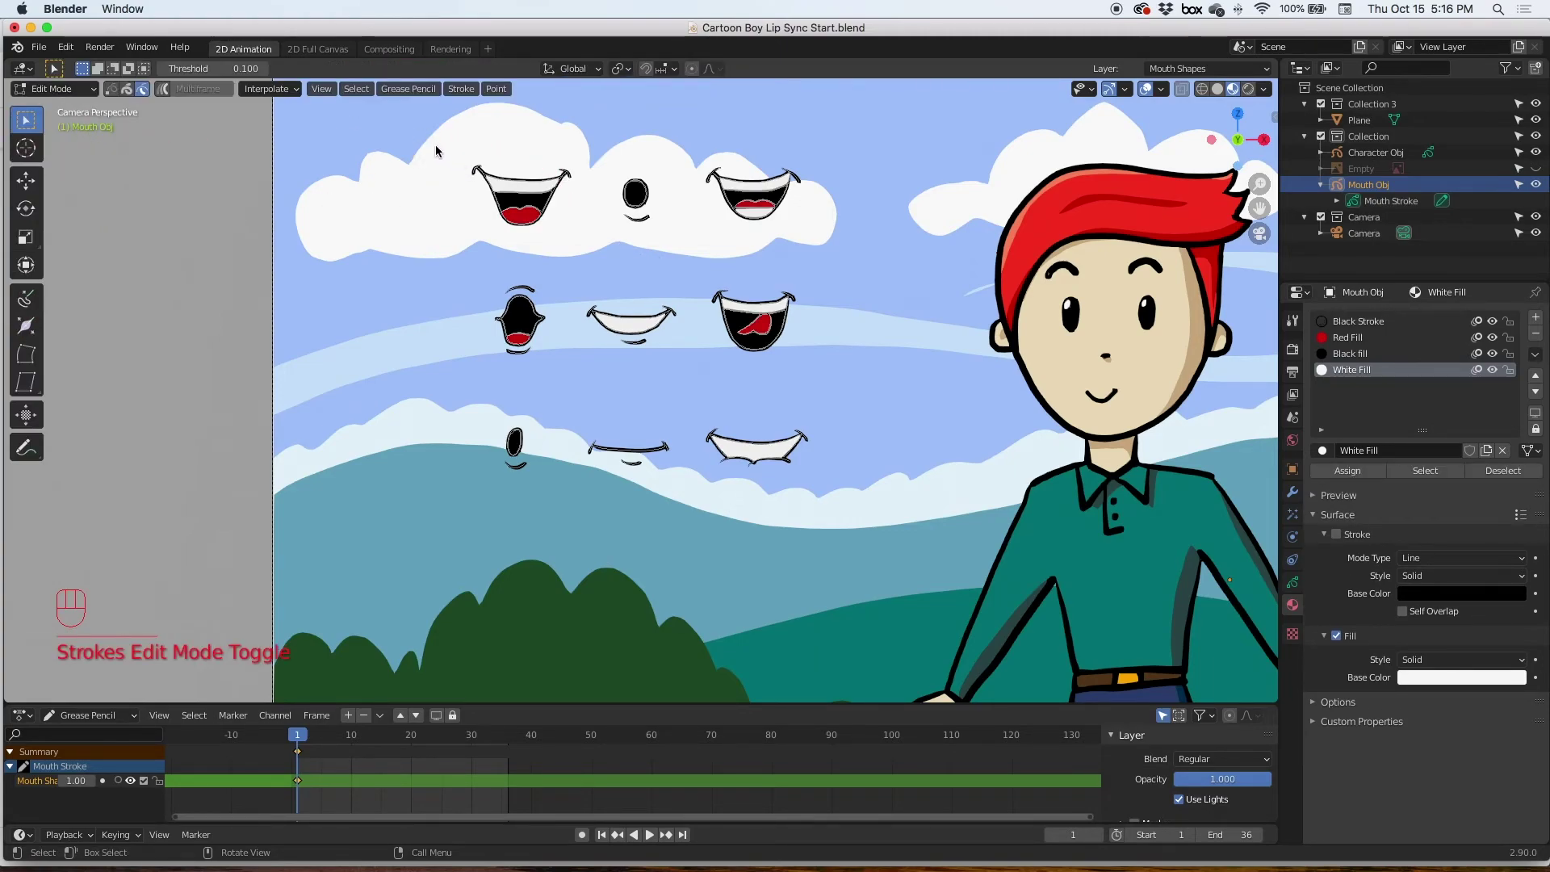
drag(431, 142, 869, 542)
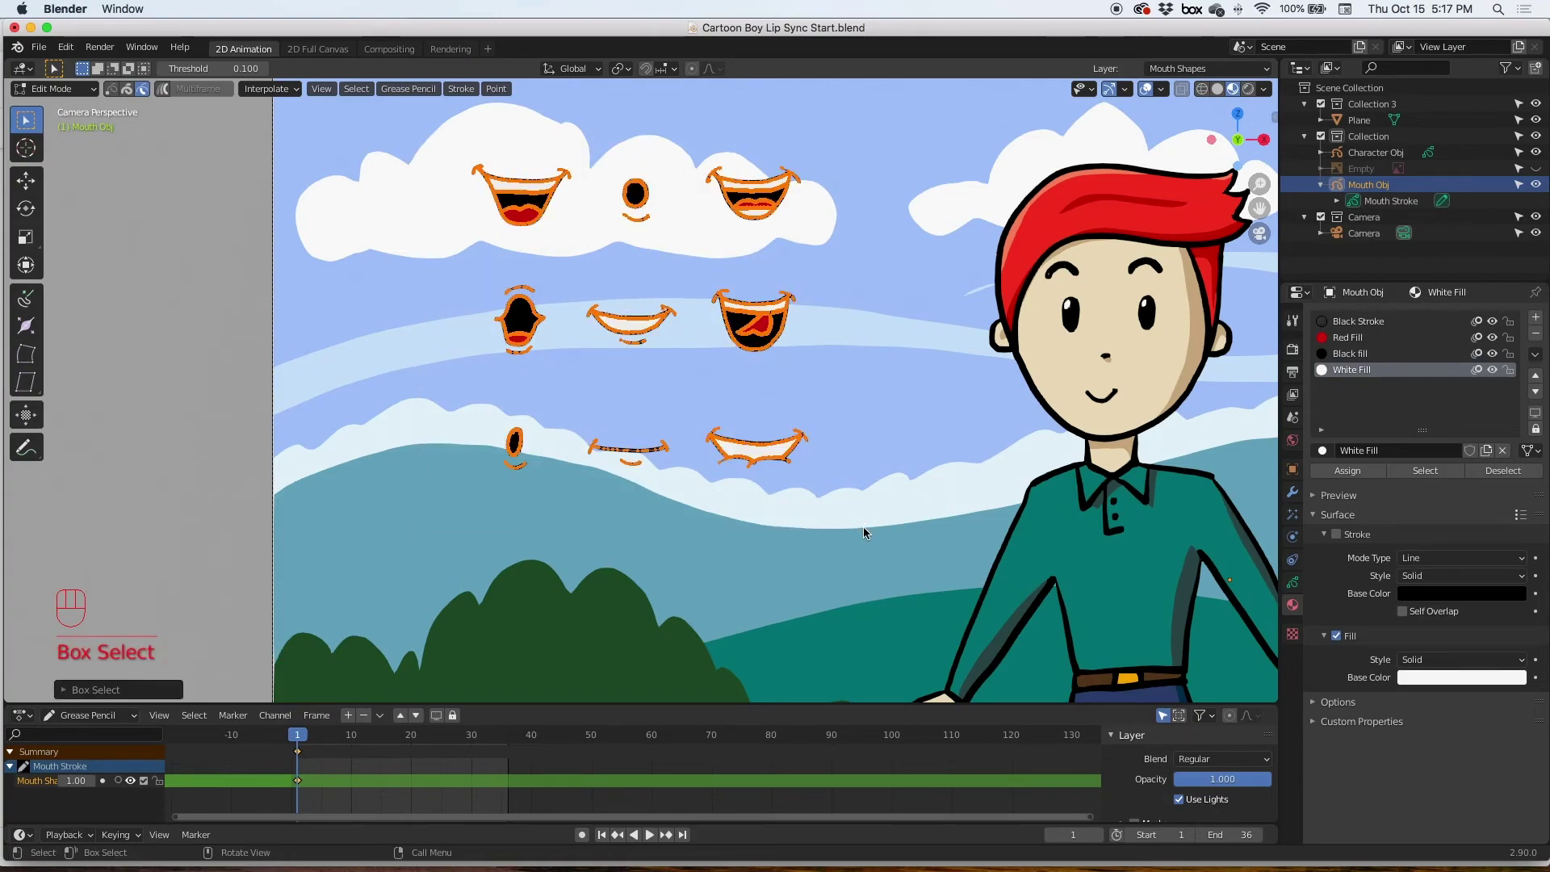
key(l)
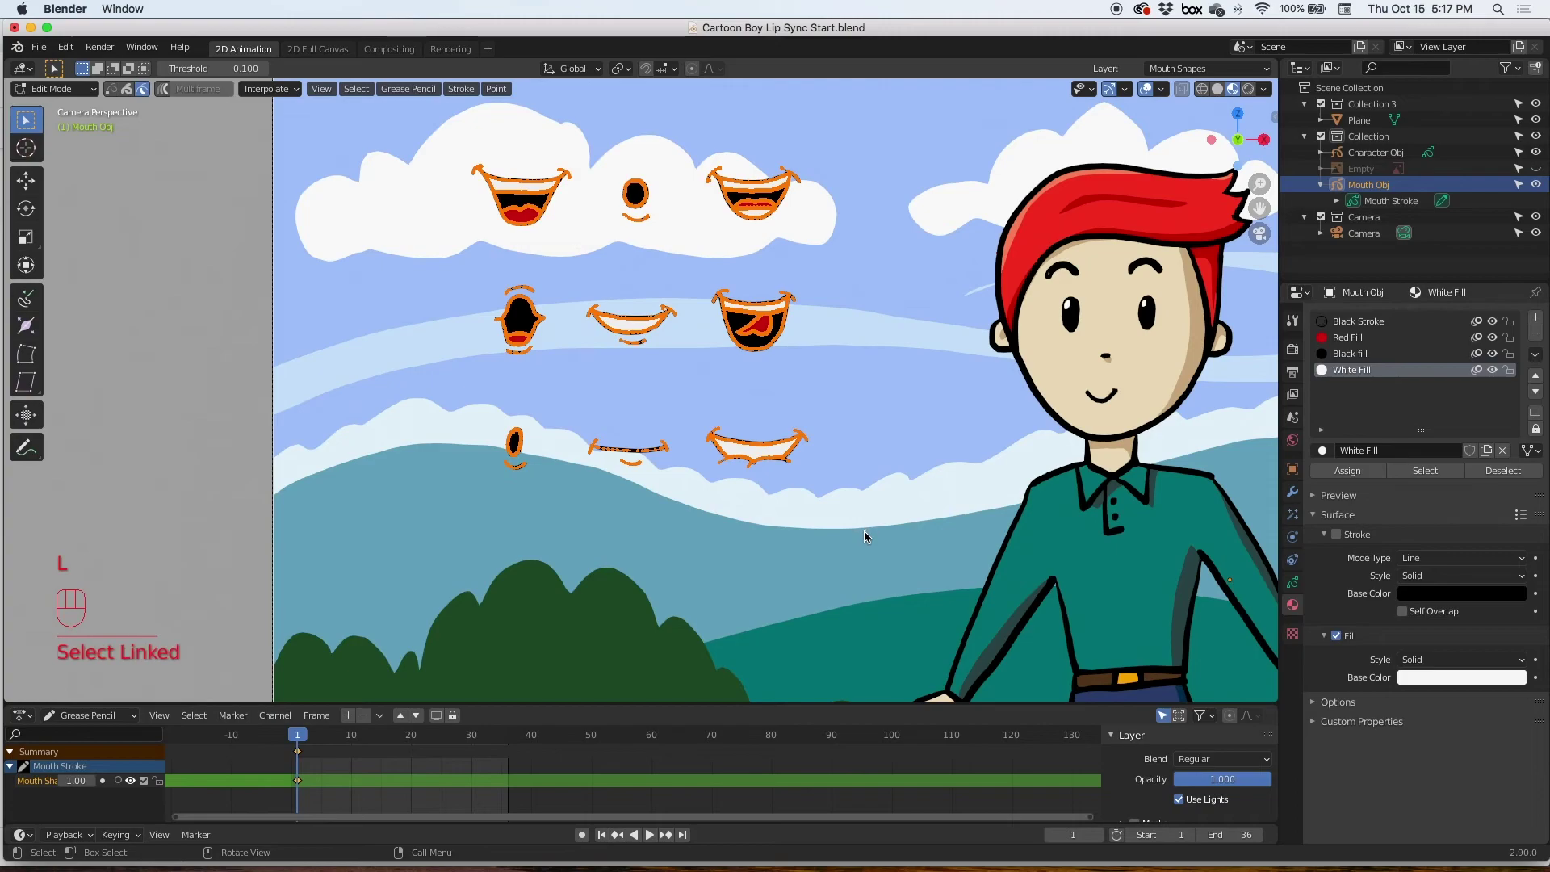
key(super+z)
drag(691, 504, 674, 300)
Move the small mouth shapes as a group beside the boy's head.
click(35, 184)
drag(661, 286, 858, 362)
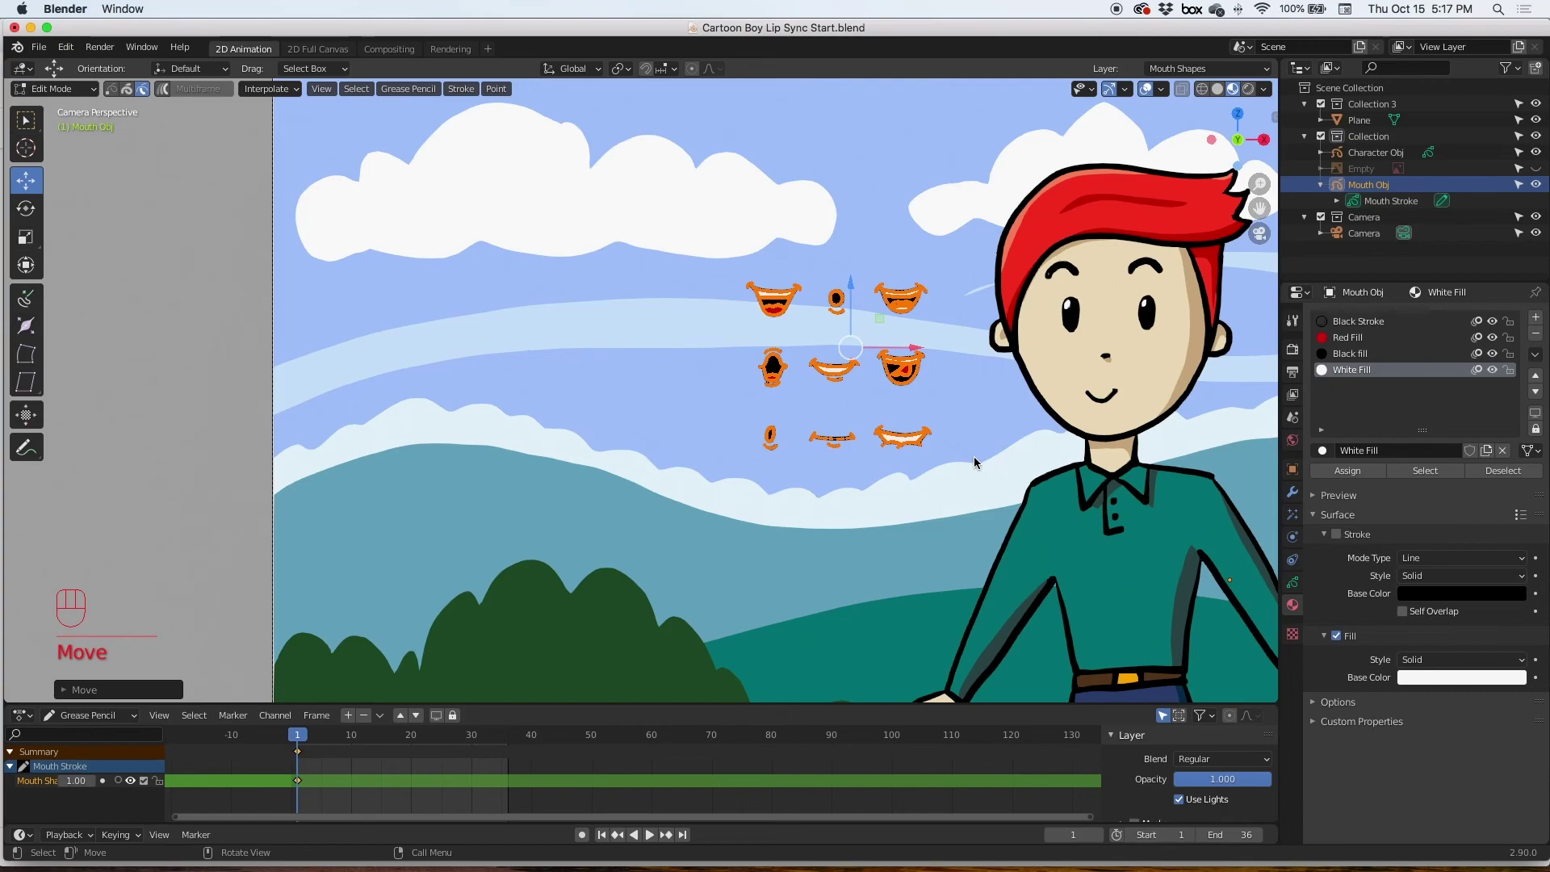
drag(989, 465, 644, 430)
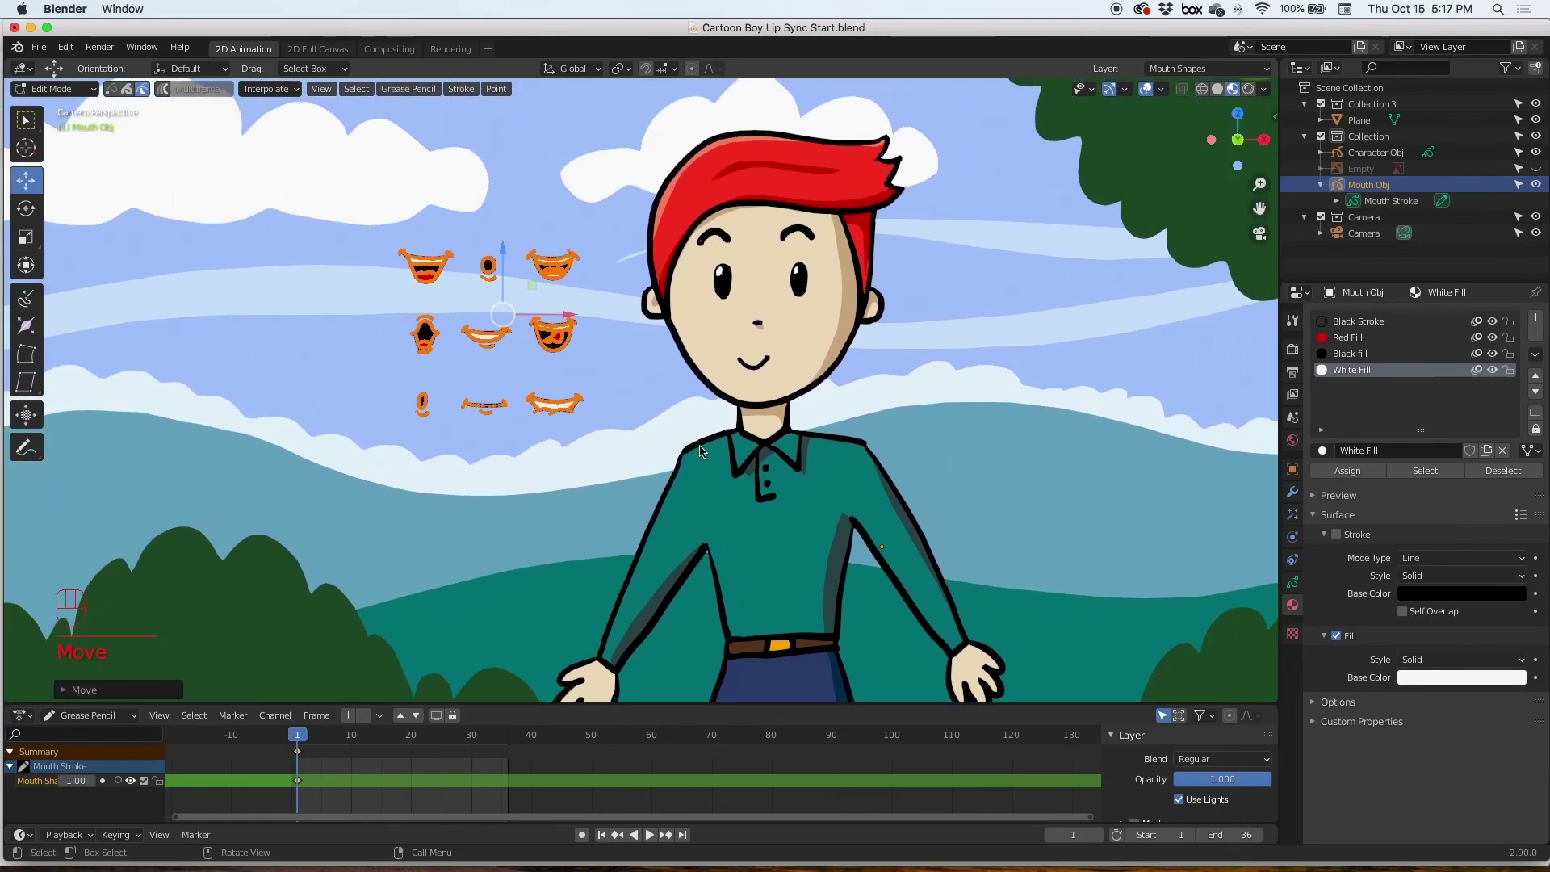